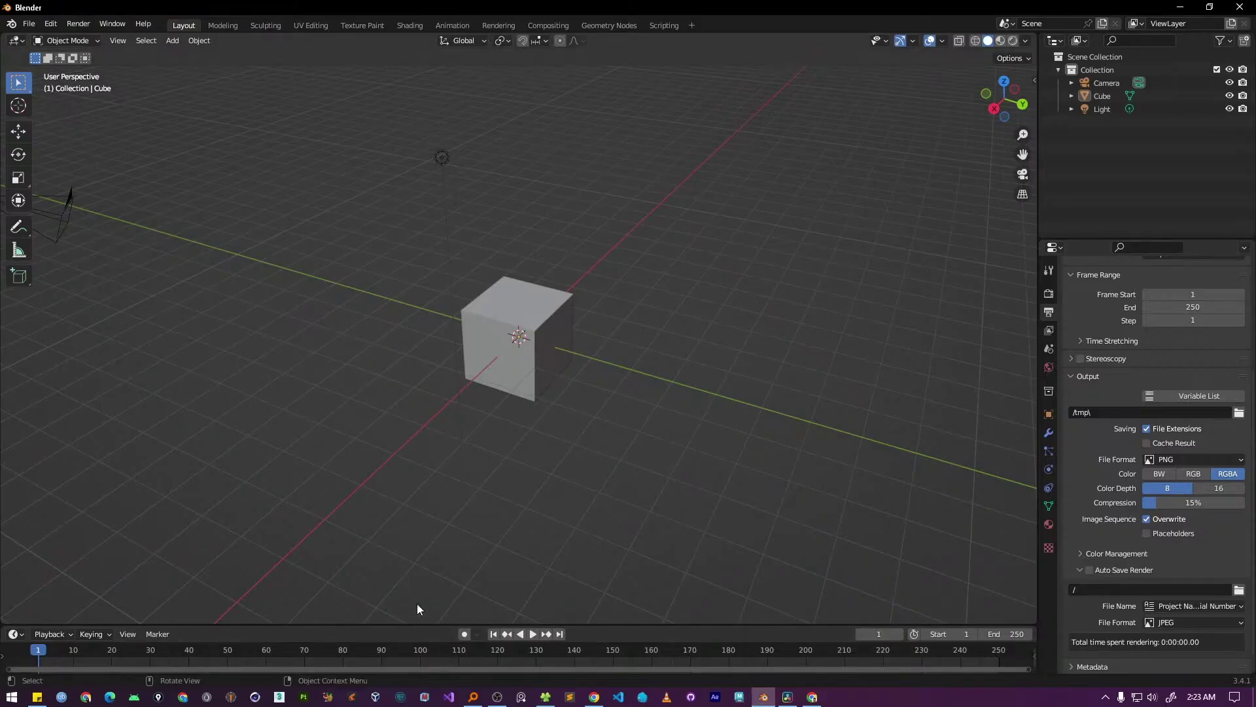
# Import the Ready Player Me character FBX file into the scene
pyautogui.click(23, 31)
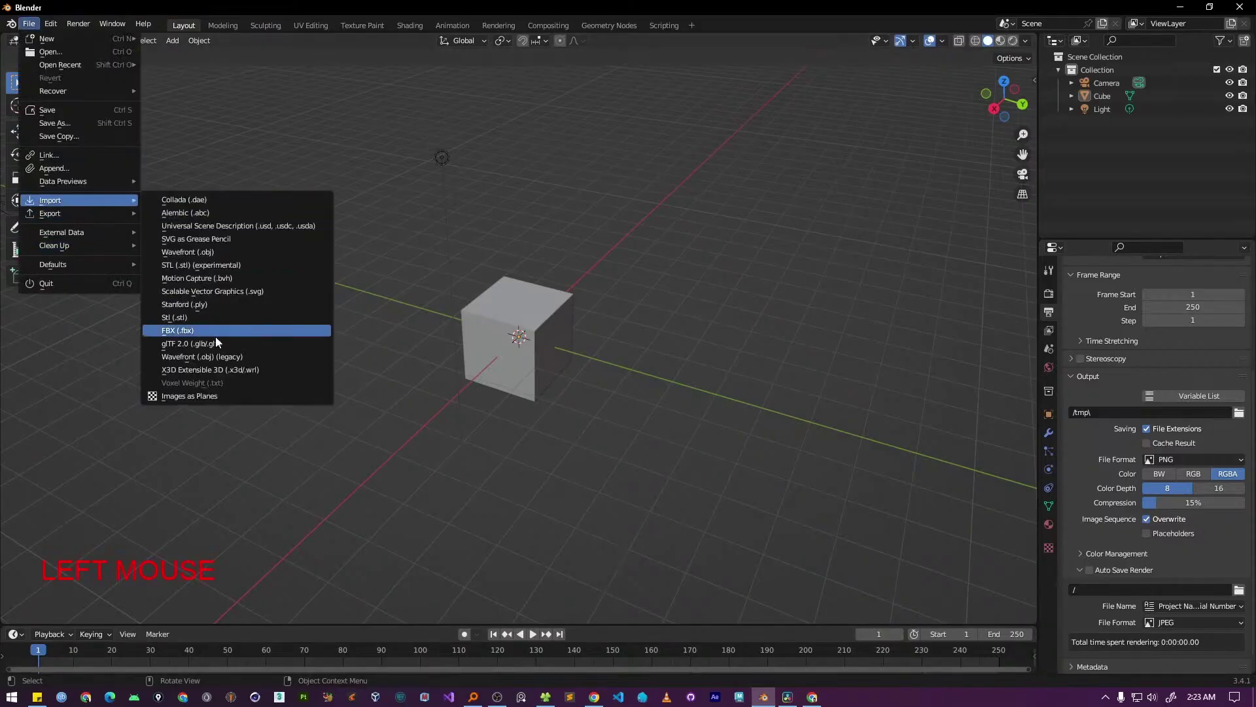
pyautogui.click(790, 508)
pyautogui.press('ctrl+c')
pyautogui.click(671, 181)
pyautogui.press('v')
pyautogui.click(497, 219)
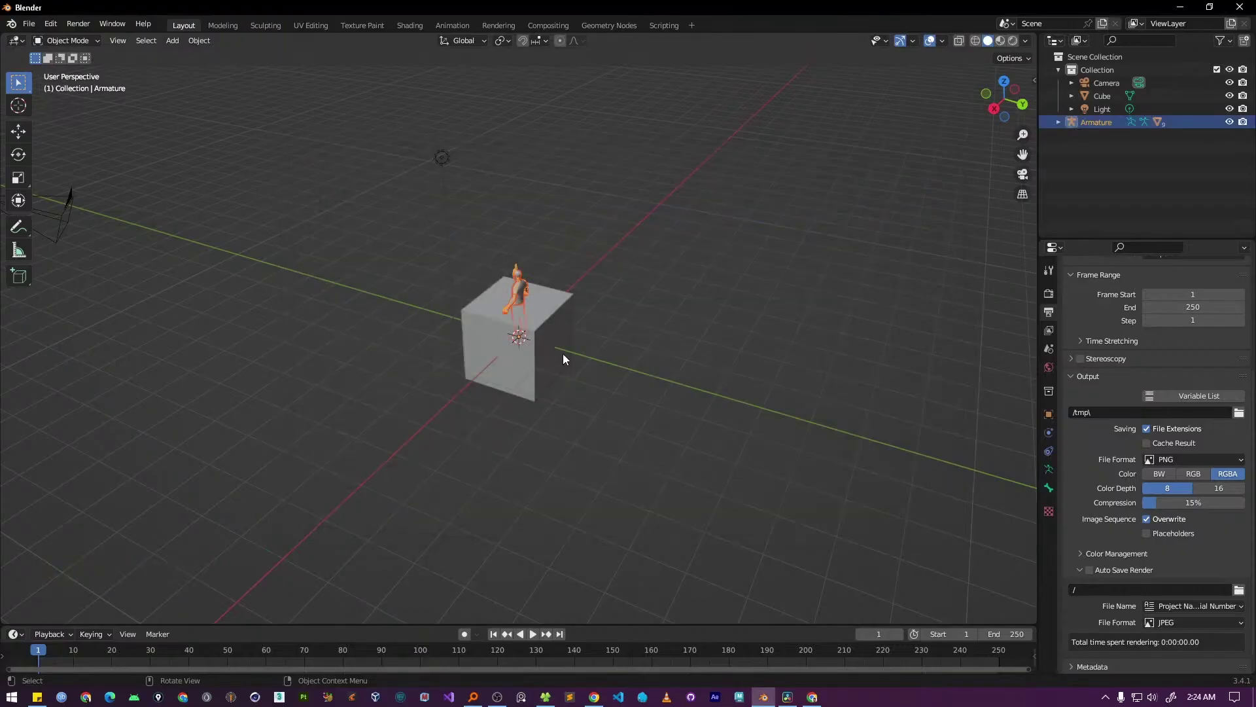
# Delete the default cube, leaving only the imported character
pyautogui.middleClick(529, 487)
pyautogui.scroll(-3)
pyautogui.click(691, 303)
pyautogui.scroll(3)
pyautogui.click(521, 367)
pyautogui.press('x')
pyautogui.click(522, 367)
# Frame the character and switch to the Shading workspace to preview its materials
pyautogui.scroll(3)
pyautogui.middleClick(556, 292)
pyautogui.click(1003, 49)
pyautogui.middleClick(700, 462)
pyautogui.scroll(-3)
pyautogui.click(401, 27)
# Orbit the view around the character
pyautogui.middleClick(691, 257)
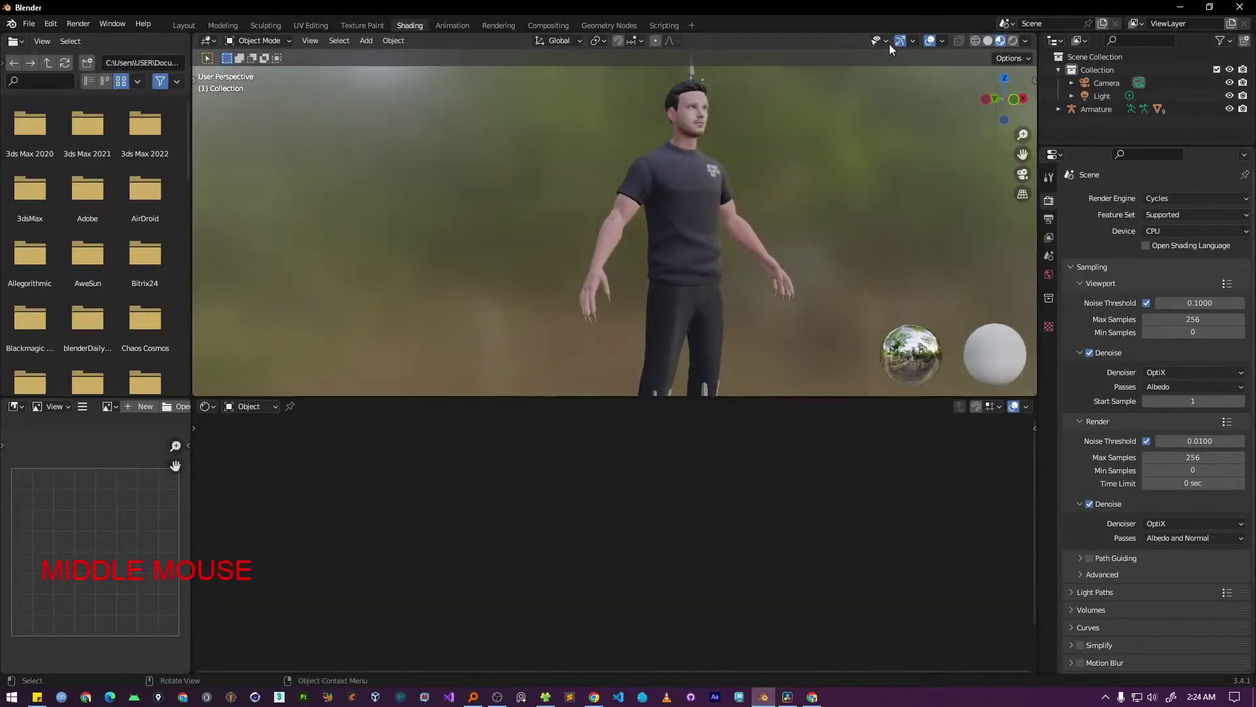
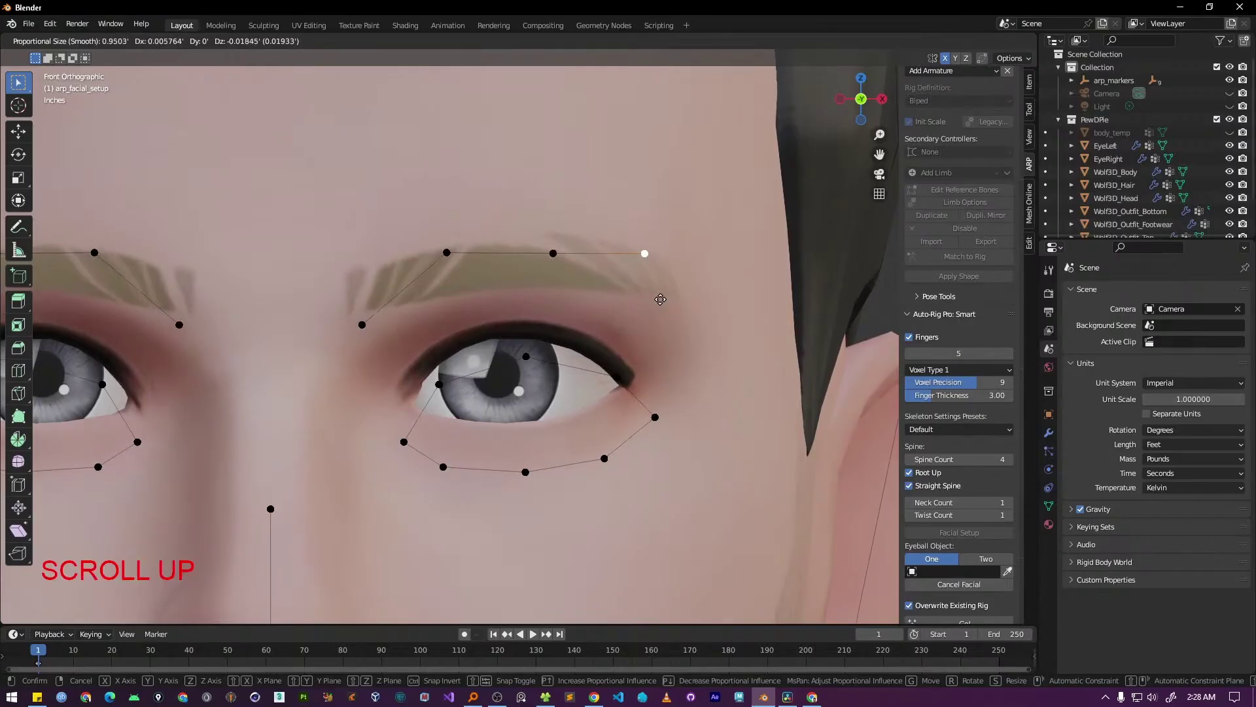
# Fit the remaining facial markers around the brows, eyes and lips
pyautogui.scroll(3)
pyautogui.scroll(3)
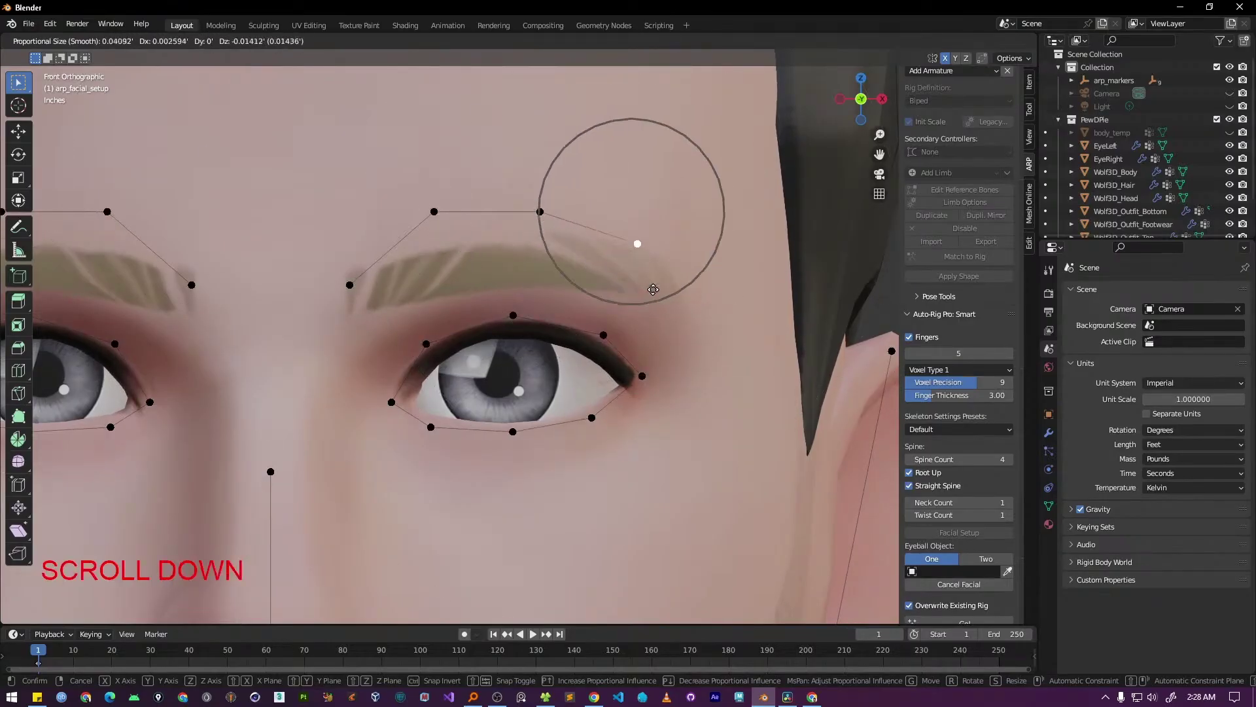
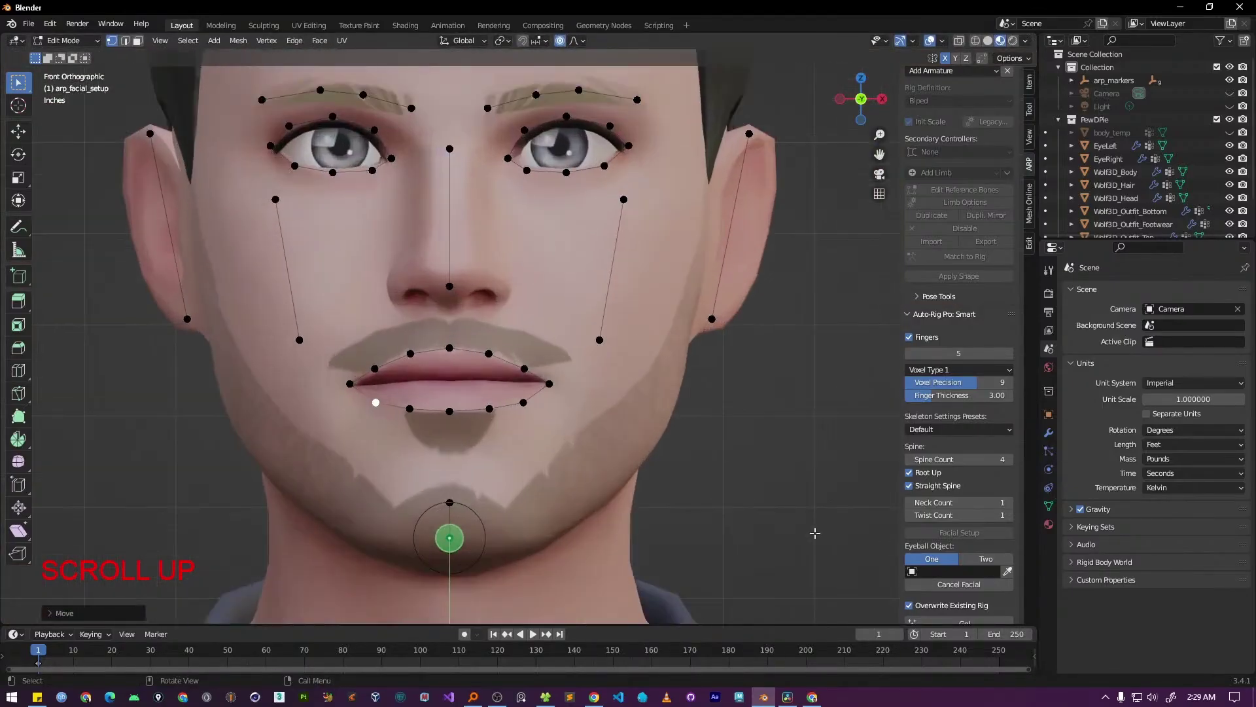
pyautogui.click(1005, 564)
pyautogui.scroll(-3)
# Set Eyeball Object to Two and assign EyeLeft and EyeRight as the eyeballs
pyautogui.click(931, 508)
pyautogui.press('l')
pyautogui.press('Down')
pyautogui.press('Return')
pyautogui.click(976, 543)
pyautogui.press('r')
pyautogui.click(947, 554)
pyautogui.scroll(-3)
pyautogui.click(974, 508)
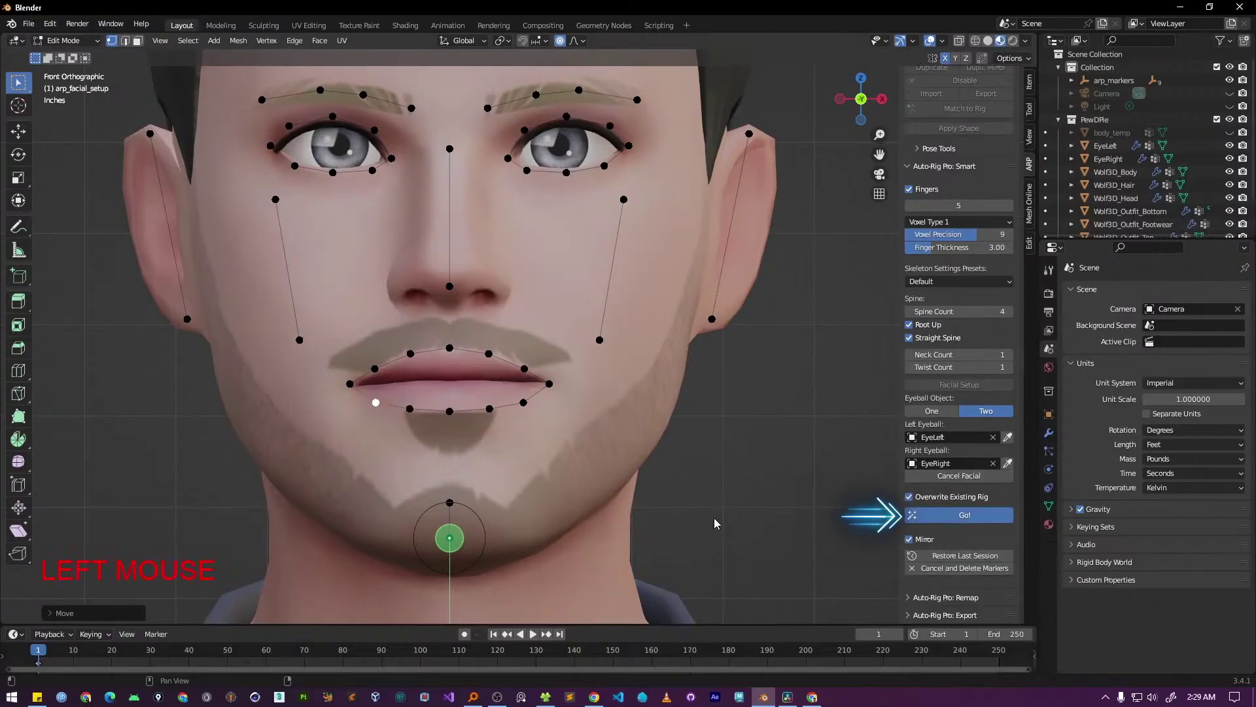
# Zoom out to inspect the generated body and facial reference bones
pyautogui.scroll(-3)
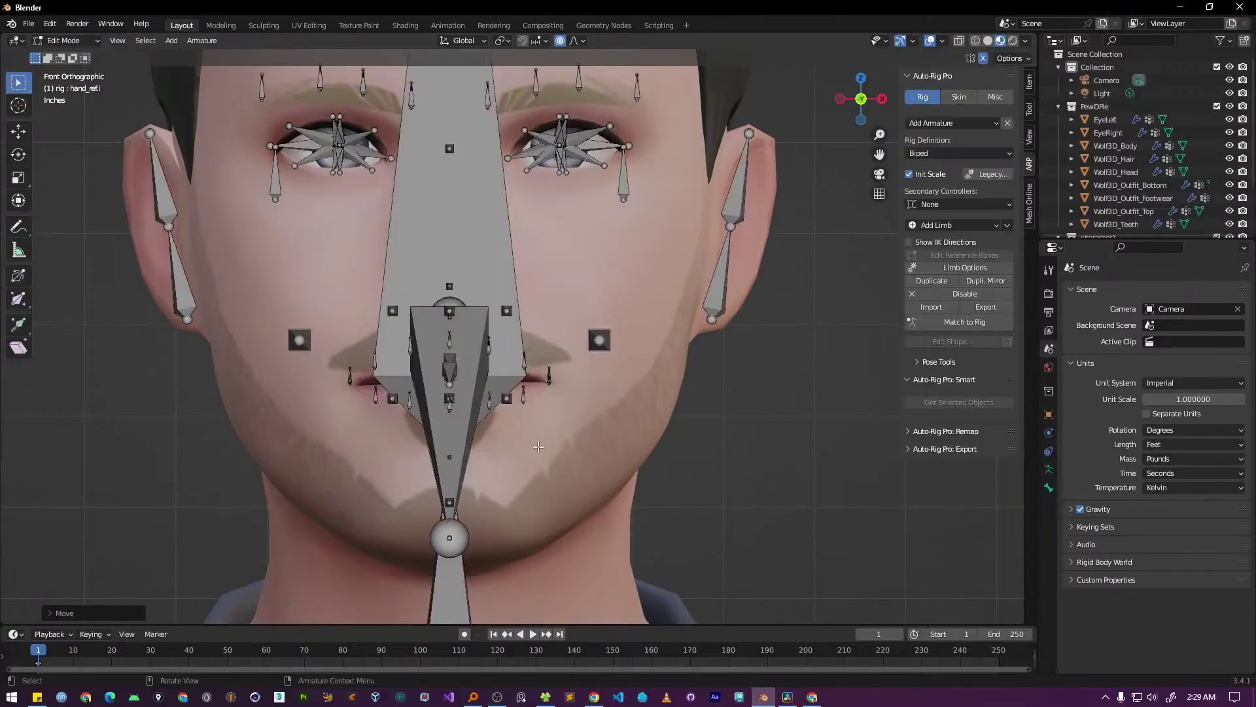
pyautogui.scroll(-3)
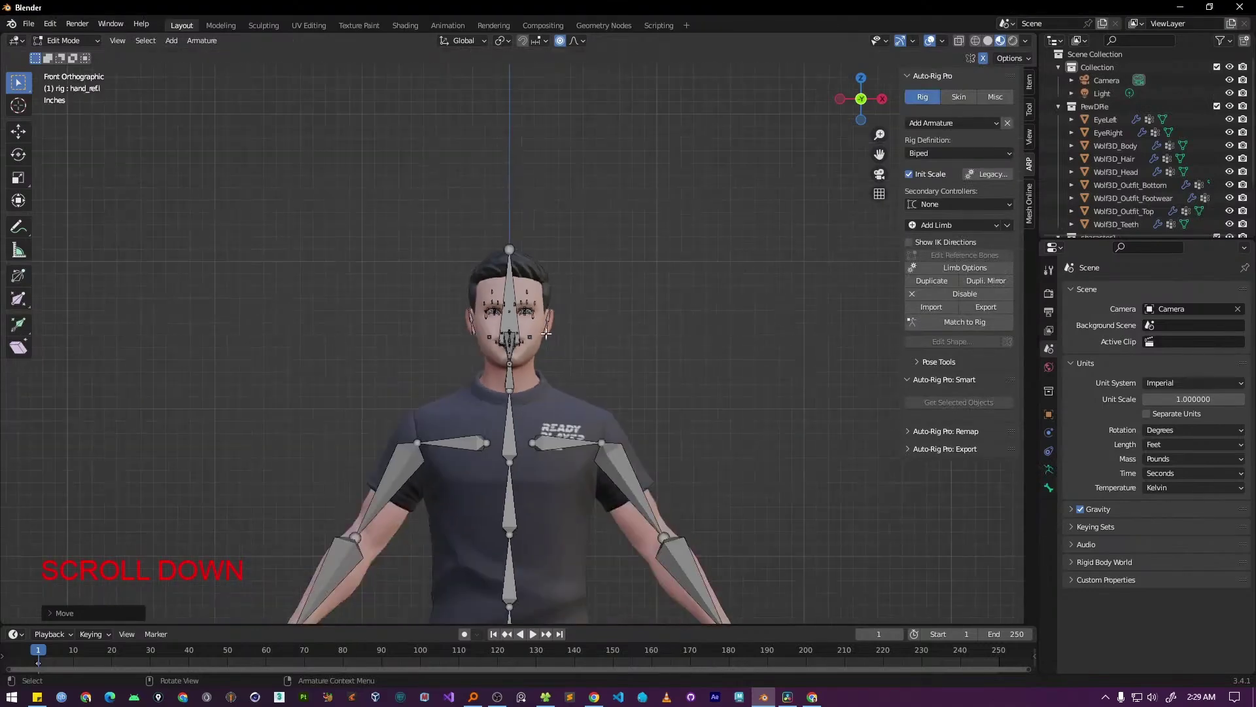
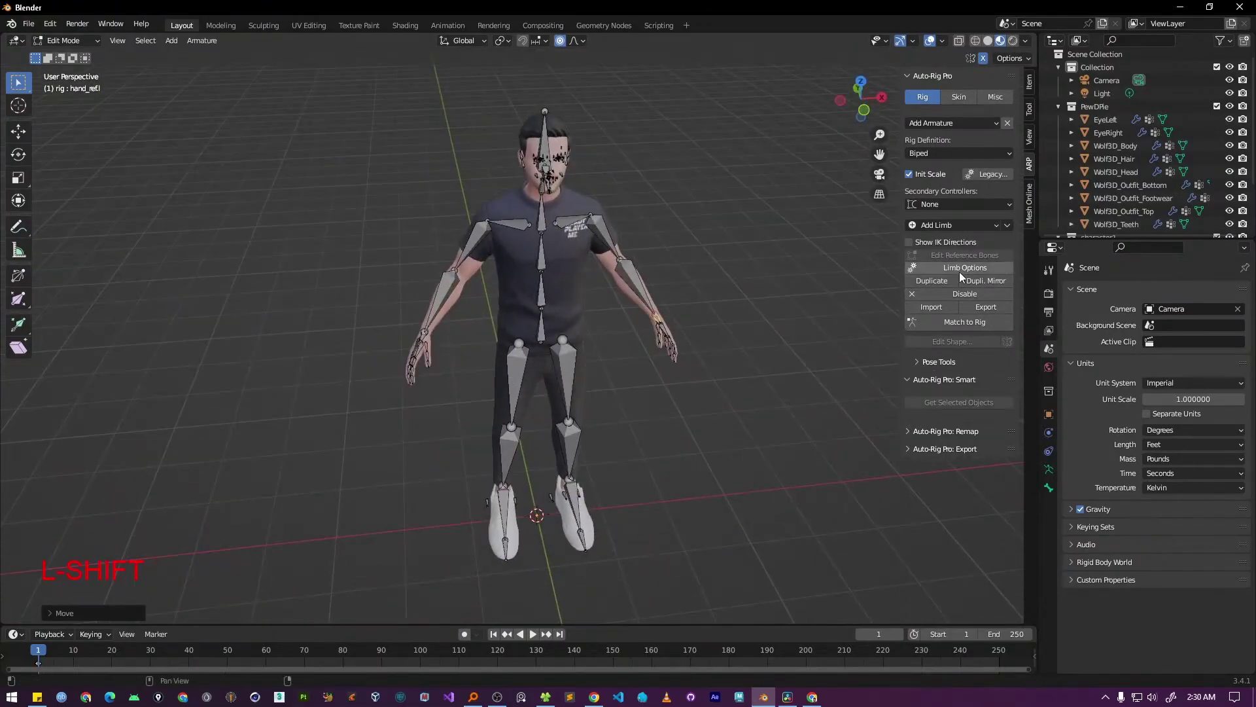
# Build the control rig with Match to Rig and test-rotate c_spine_03.x, then cancel
pyautogui.click(962, 331)
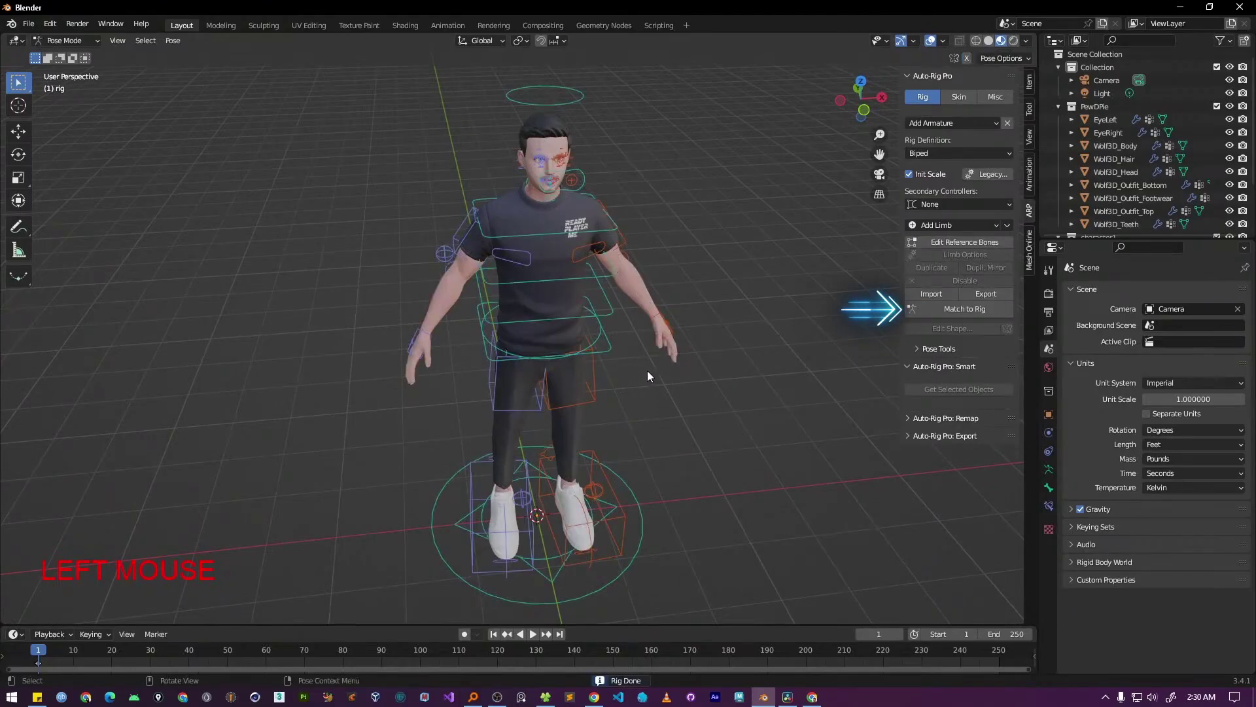
pyautogui.middleClick(690, 449)
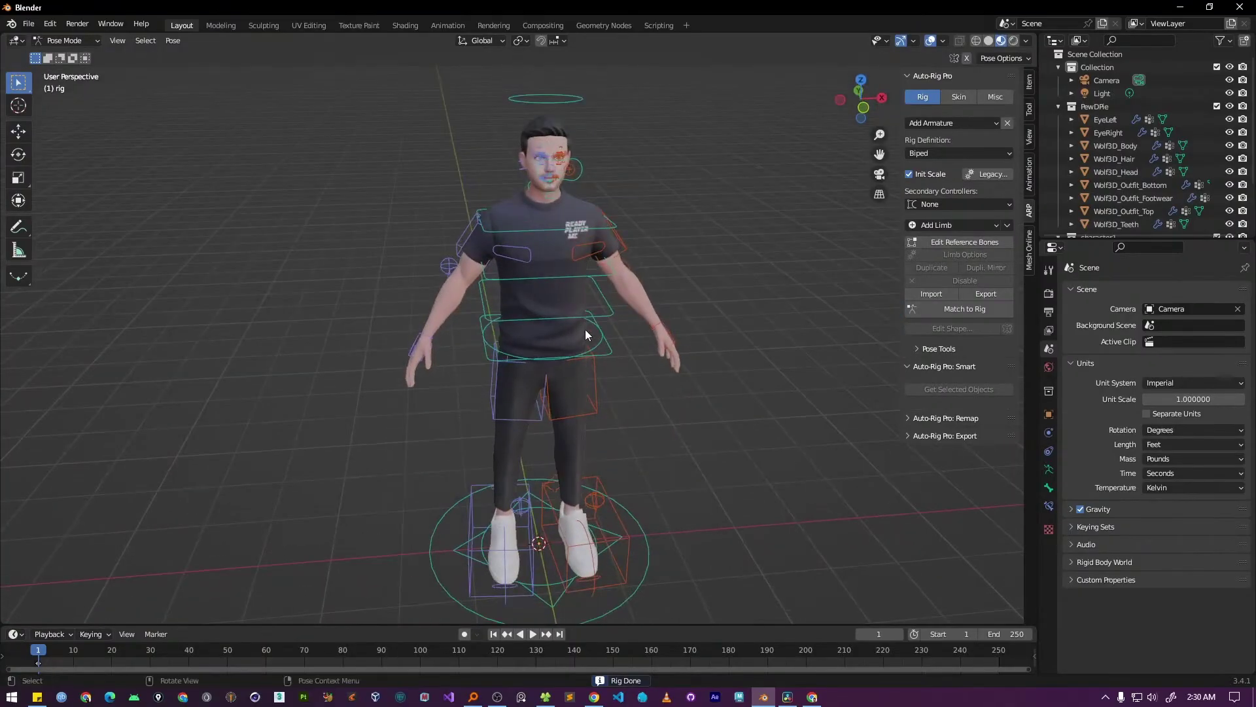
pyautogui.middleClick(595, 367)
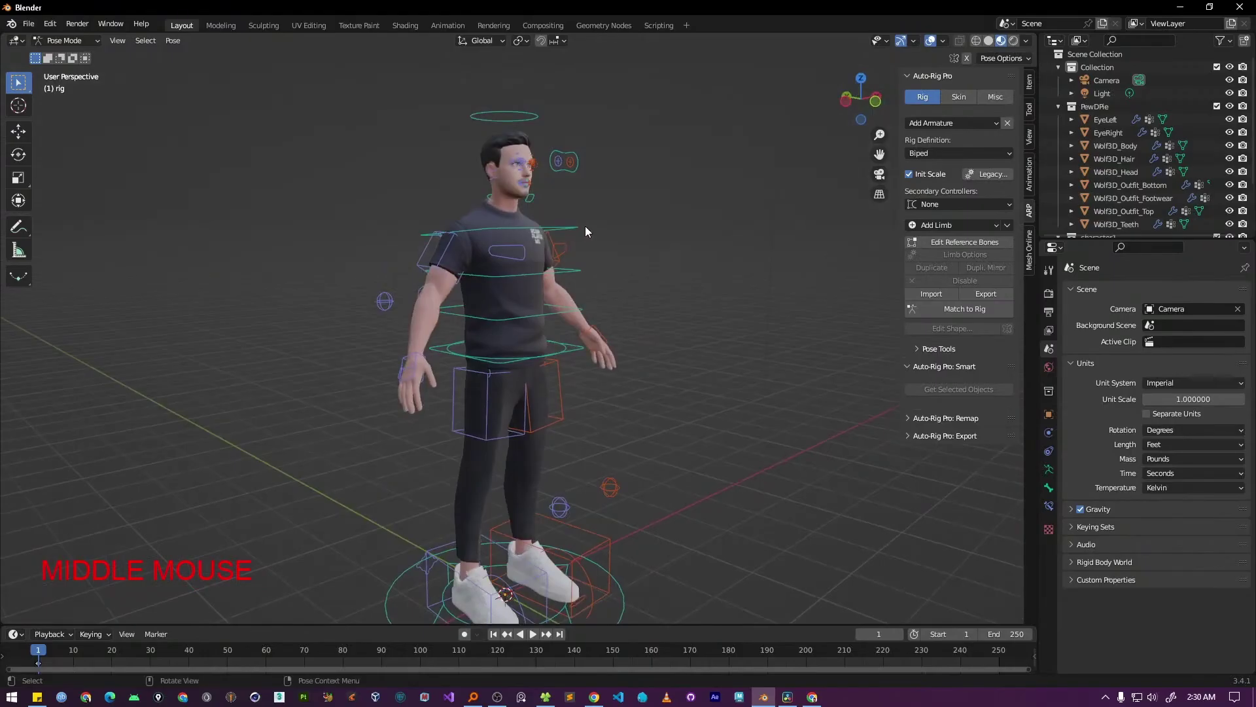
pyautogui.click(586, 228)
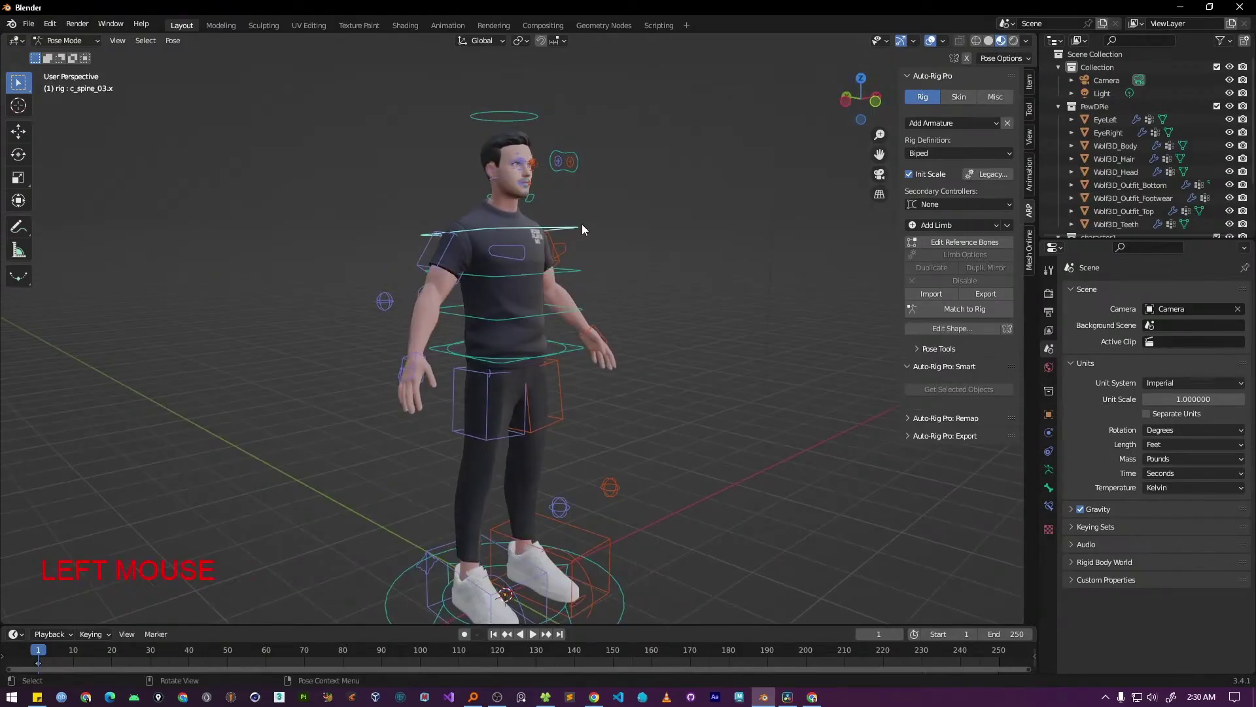
pyautogui.press('r')
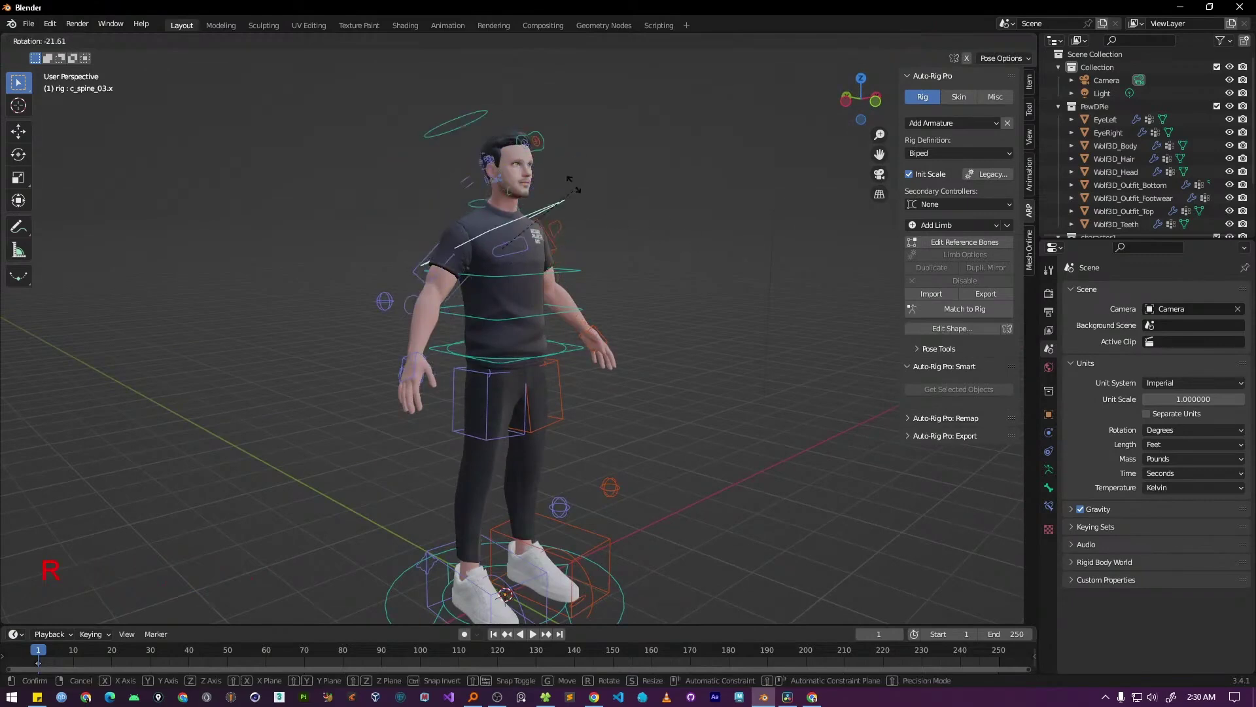
pyautogui.press('Escape')
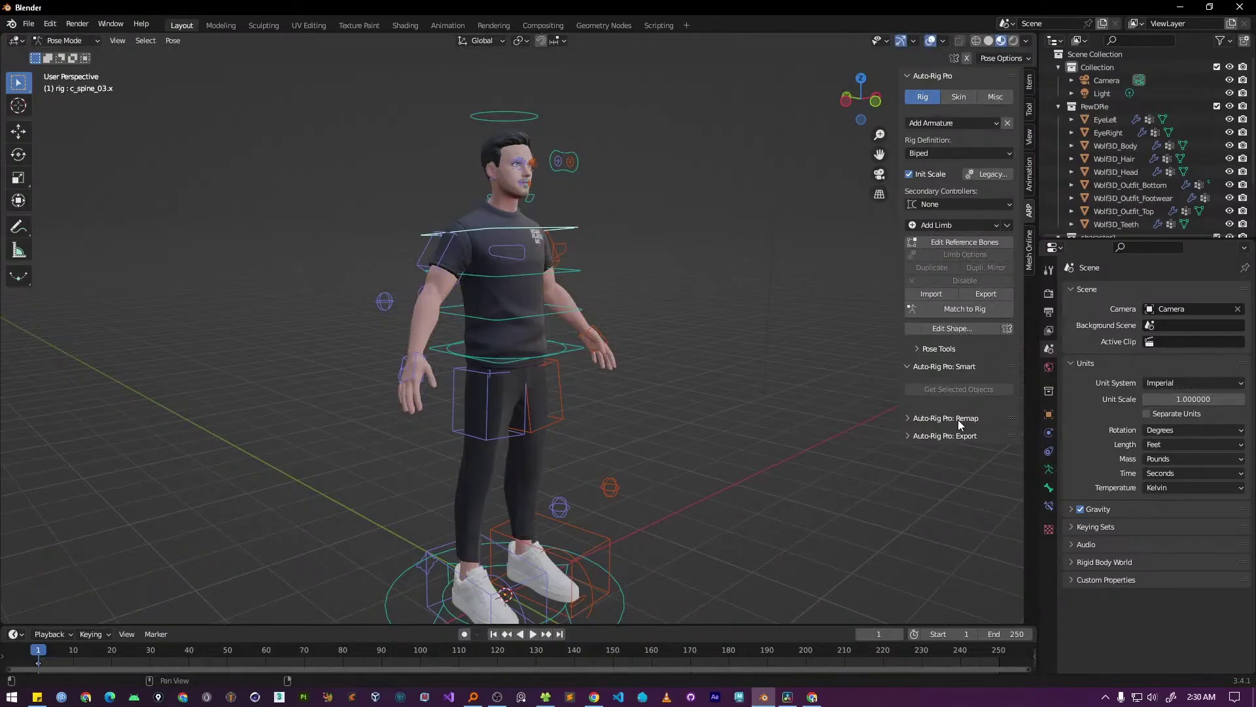
# Go to the Skin settings with the rig back in Object Mode
pyautogui.click(965, 99)
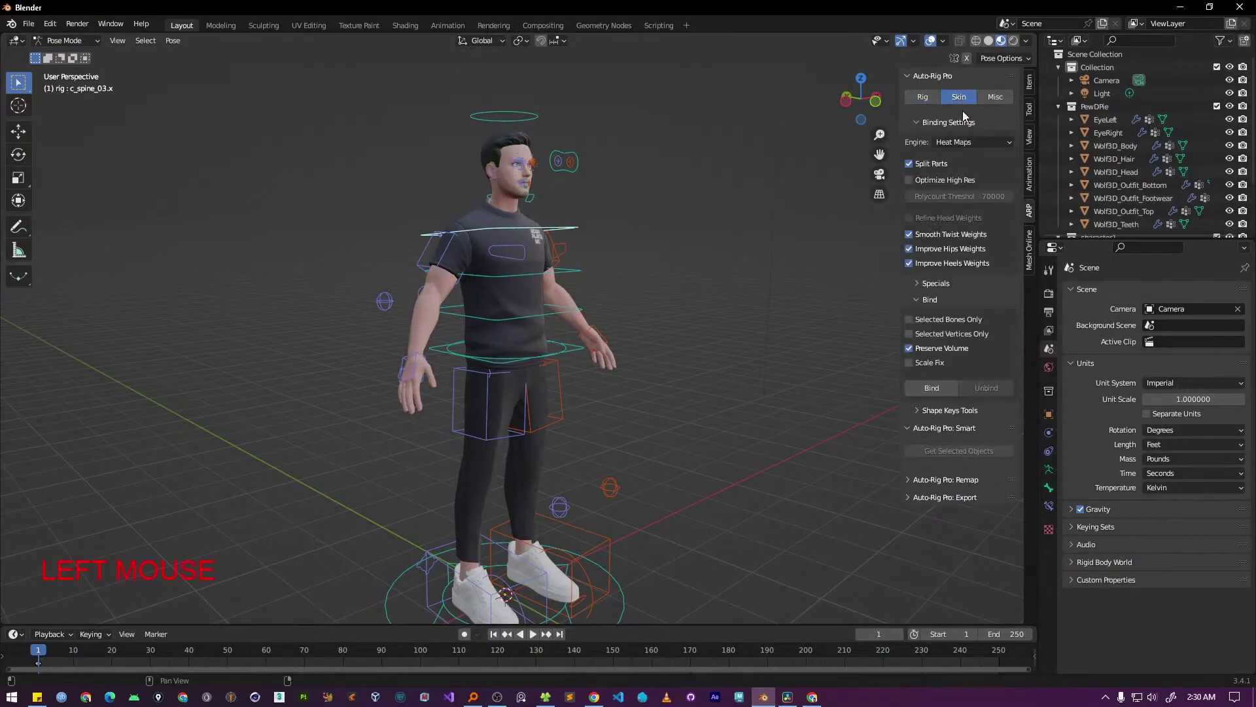
pyautogui.middleClick(642, 387)
pyautogui.click(70, 43)
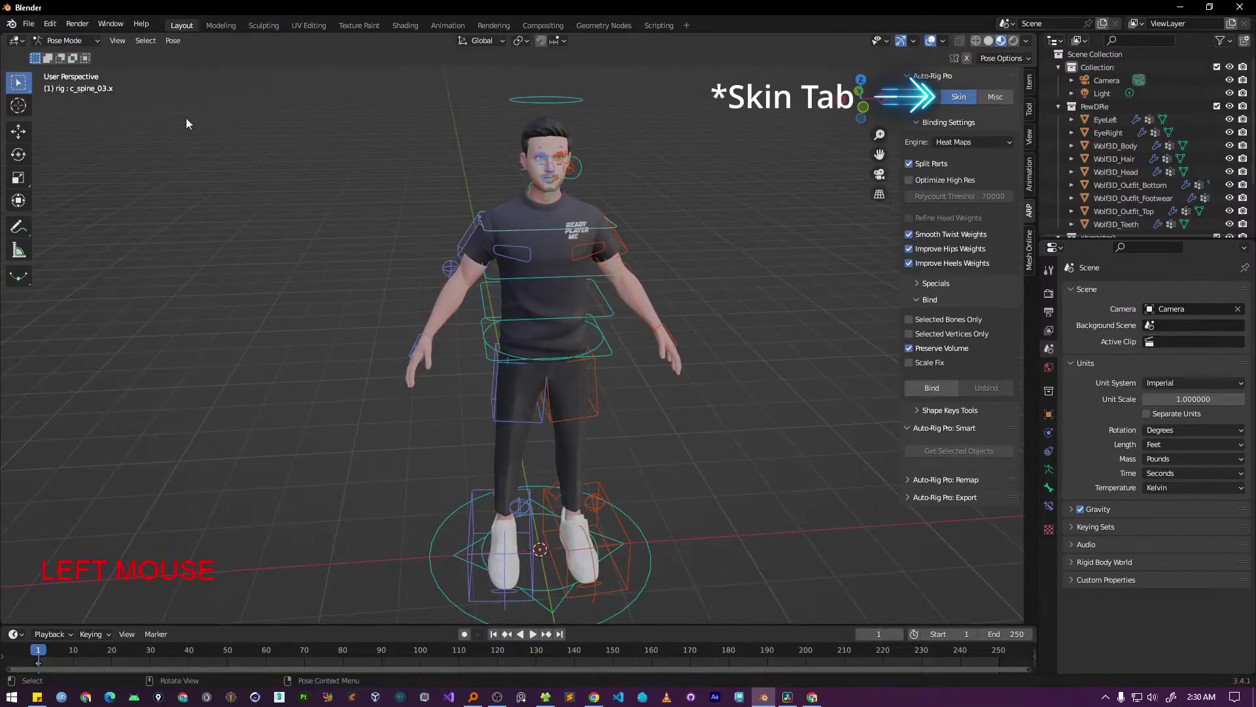
pyautogui.click(80, 42)
# Select all Wolf3D meshes plus the rig and set the binding engine to Voxelized
pyautogui.click(1140, 125)
pyautogui.scroll(-3)
pyautogui.click(1125, 160)
pyautogui.scroll(3)
pyautogui.click(1113, 110)
pyautogui.scroll(-3)
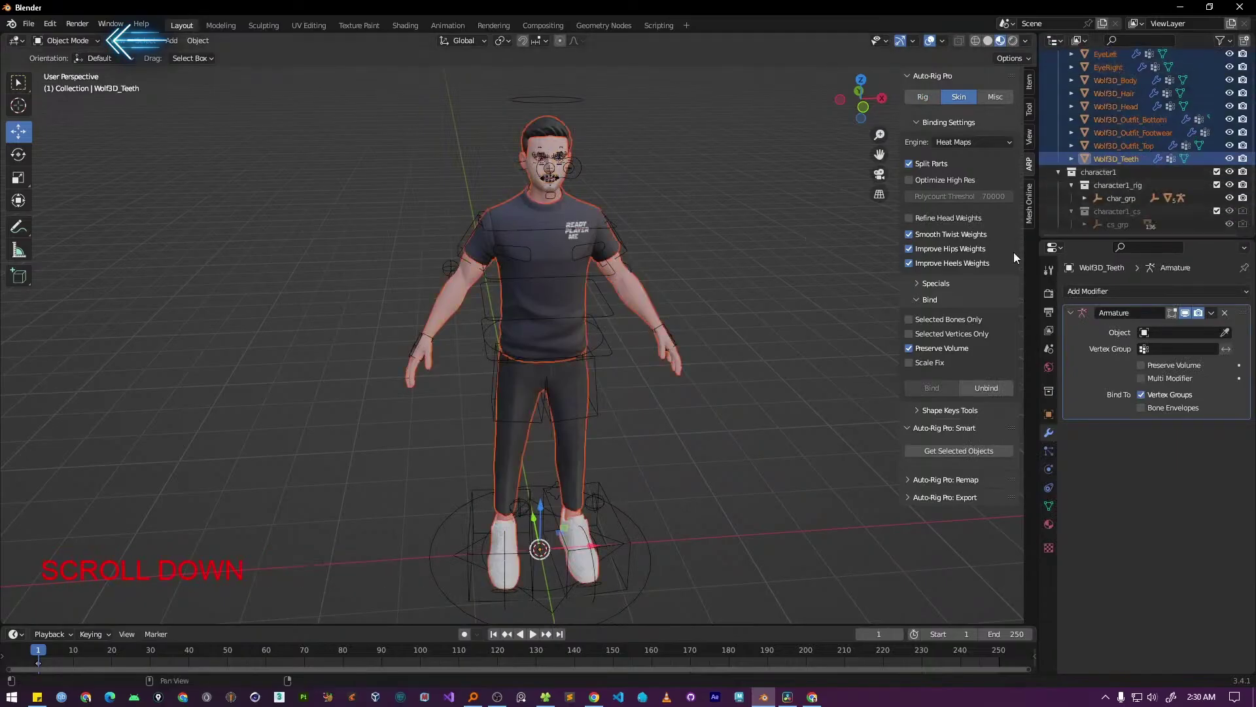
pyautogui.click(650, 539)
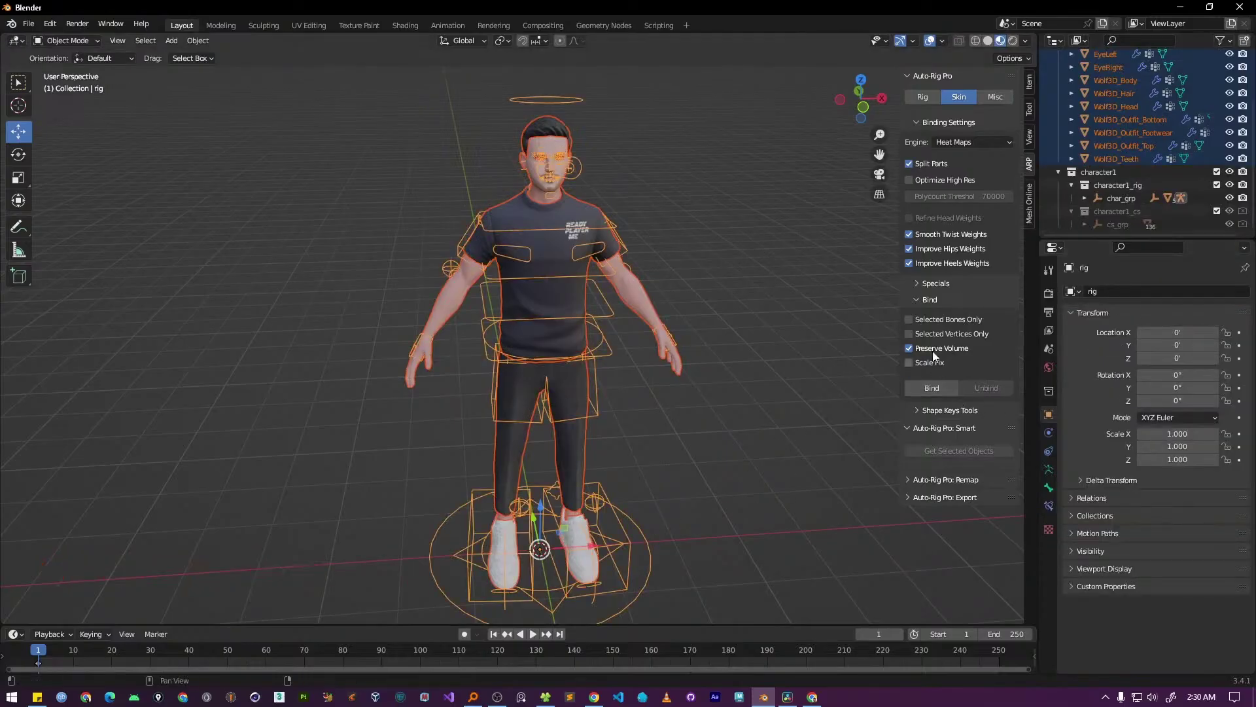
pyautogui.click(971, 144)
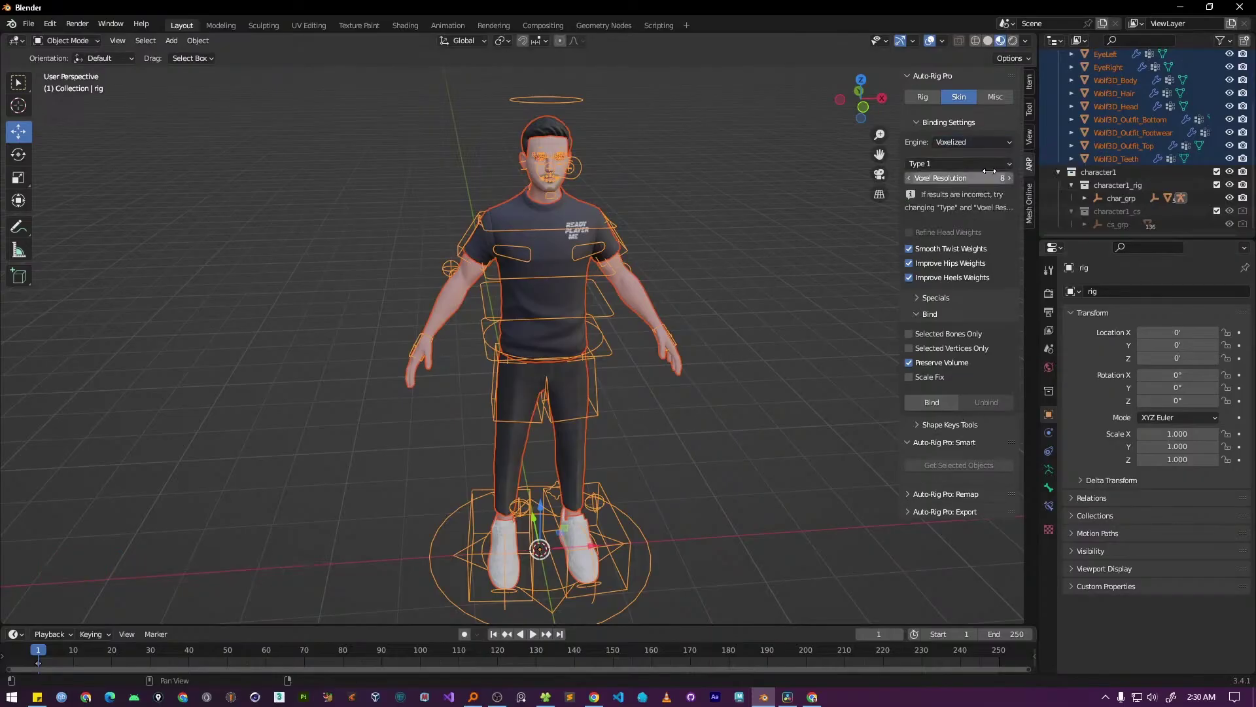
# Bind the character meshes to the rig
pyautogui.click(946, 401)
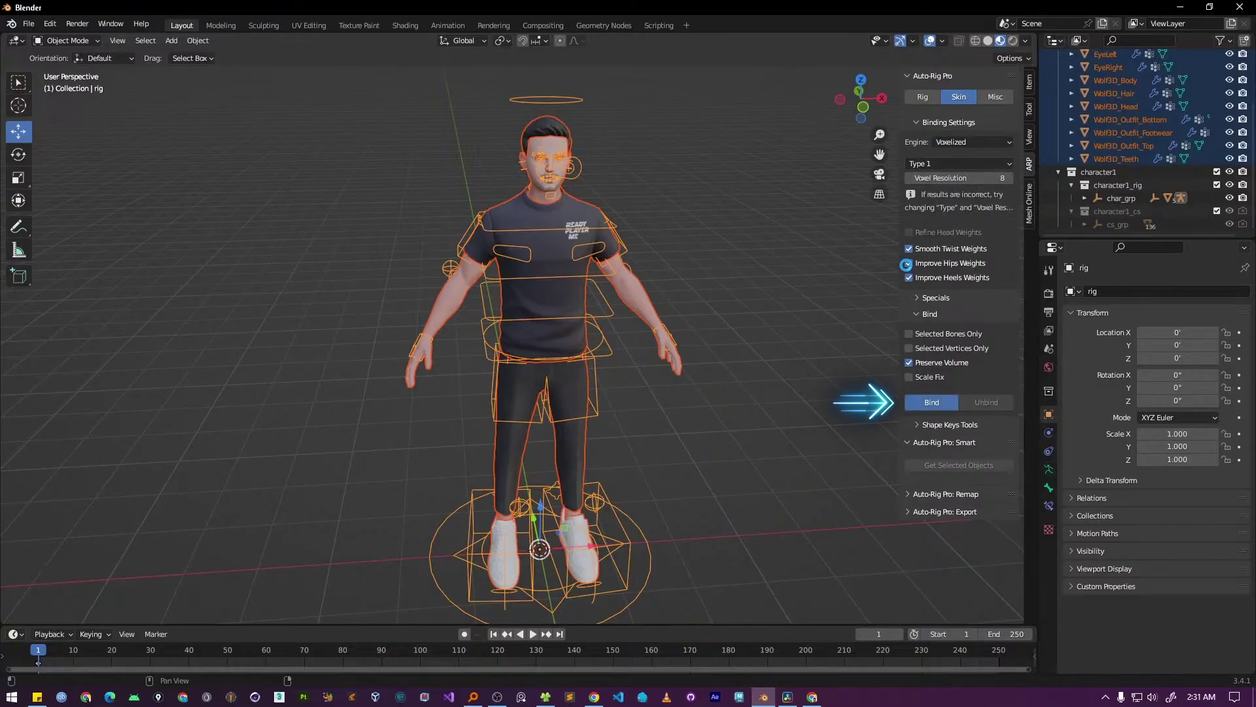
pyautogui.scroll(3)
pyautogui.scroll(-3)
pyautogui.middleClick(714, 489)
pyautogui.click(752, 426)
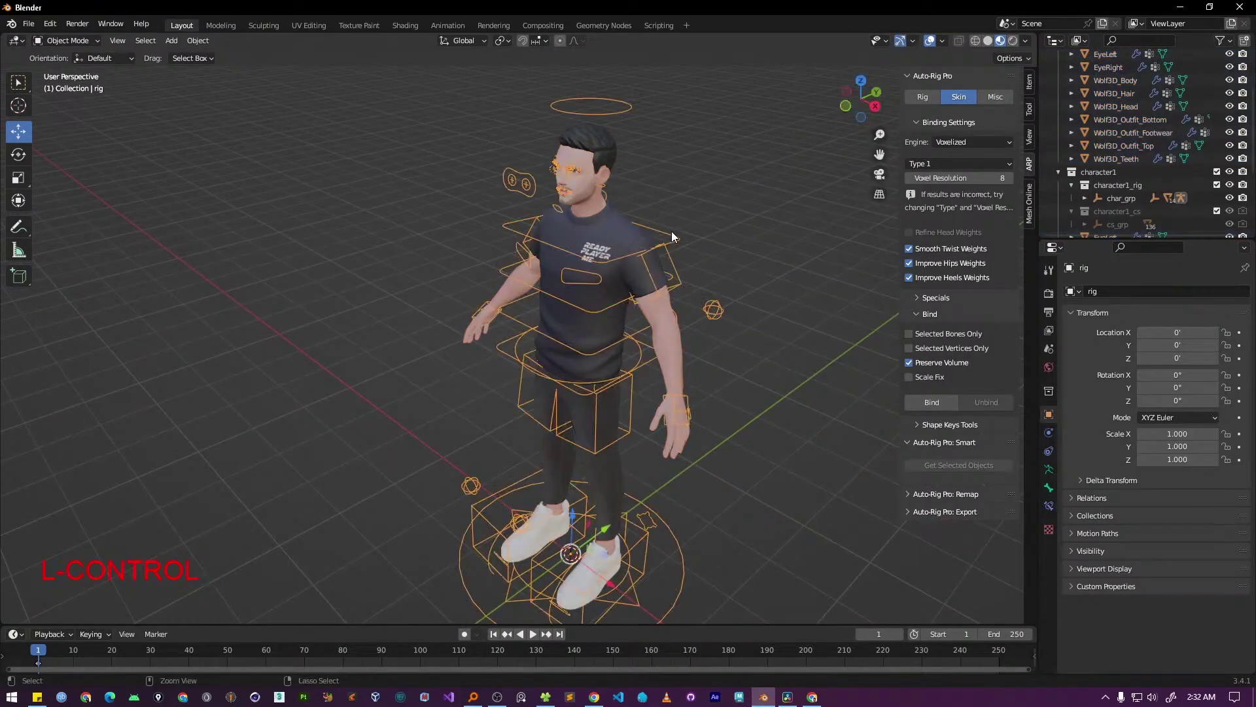
# Put the rig into Pose Mode and test-rotate the spine and head controls, cancelling each
pyautogui.click(667, 231)
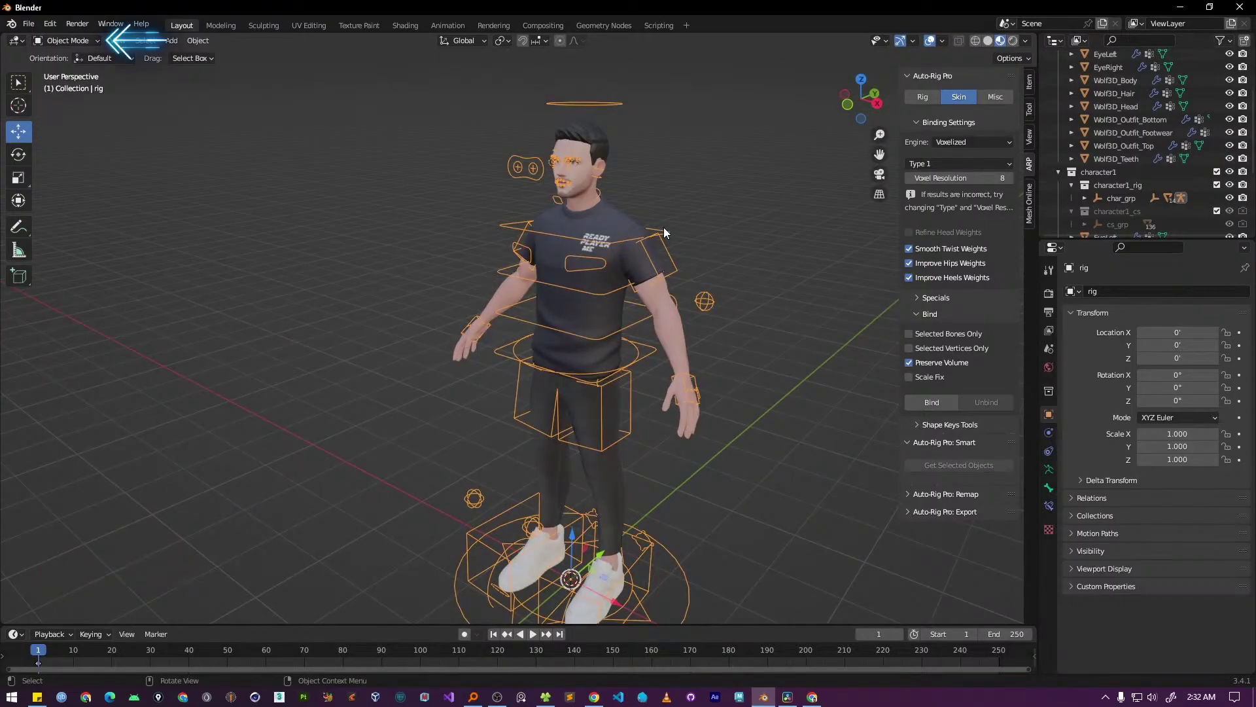
pyautogui.press('ctrl+Tab')
pyautogui.click(653, 232)
pyautogui.press('r')
pyautogui.press('Escape')
pyautogui.click(687, 174)
pyautogui.press('r')
pyautogui.press('Escape')
# Move c_eye_target.x sideways so the character's eyes track it
pyautogui.scroll(3)
pyautogui.middleClick(573, 322)
pyautogui.scroll(3)
pyautogui.middleClick(478, 367)
pyautogui.click(231, 258)
pyautogui.press('g')
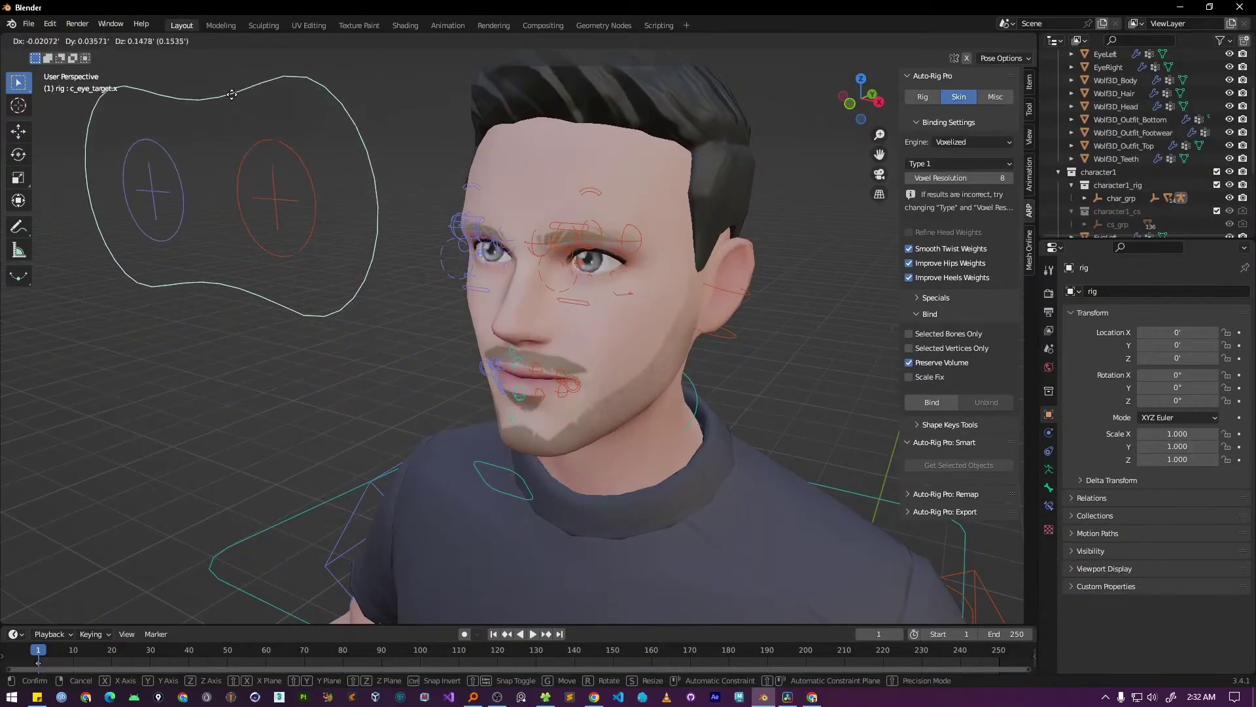
pyautogui.press('Escape')
# Grab c_hand_ik.l to test the arm deformation, then cancel
pyautogui.middleClick(691, 418)
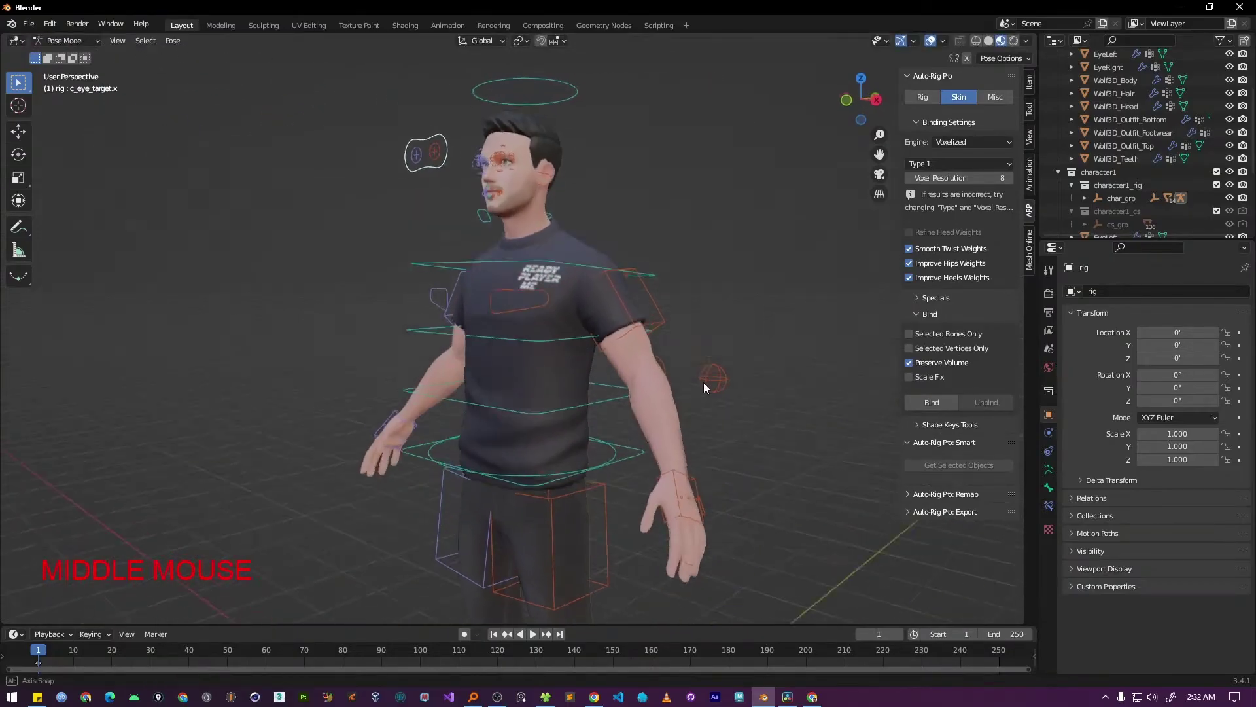
pyautogui.middleClick(663, 358)
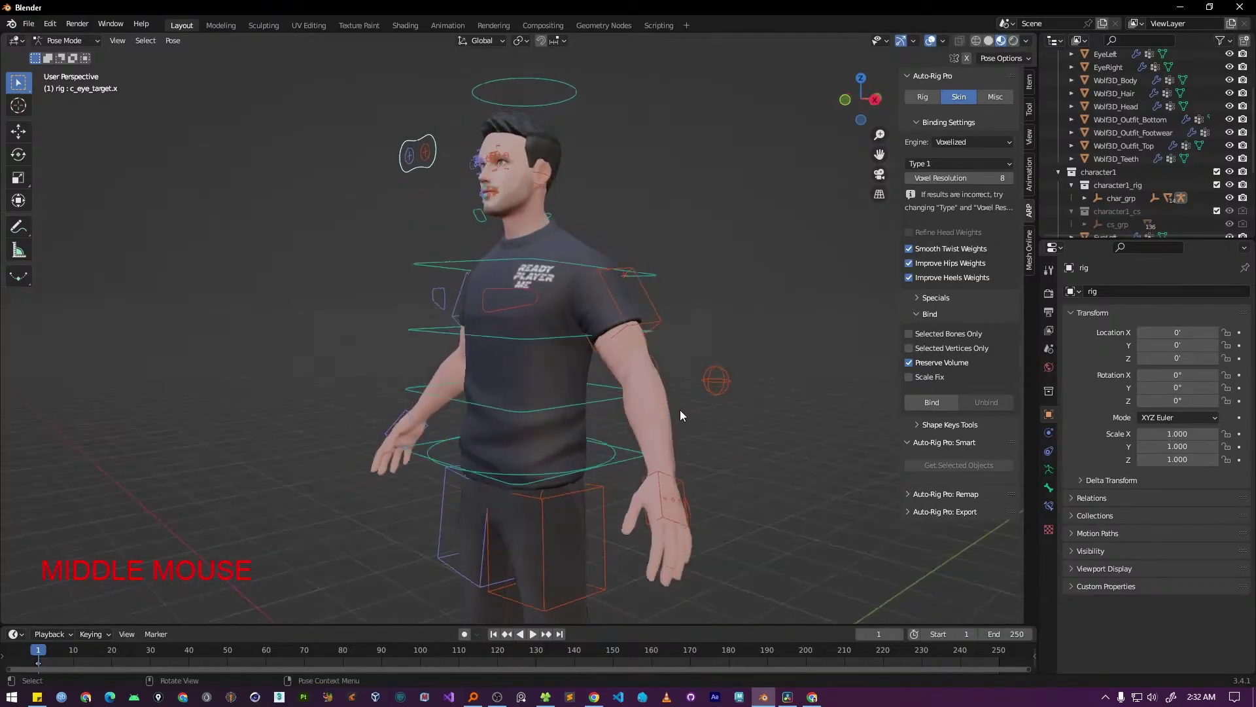
pyautogui.click(653, 487)
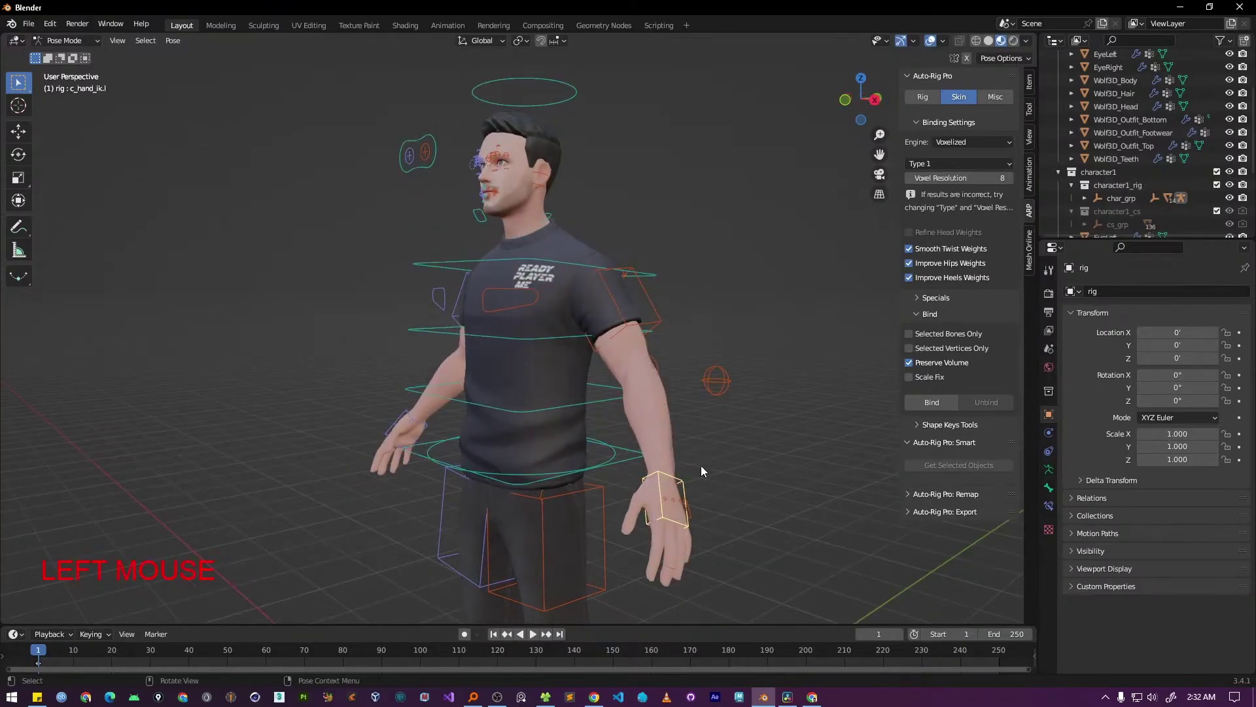
pyautogui.press('g')
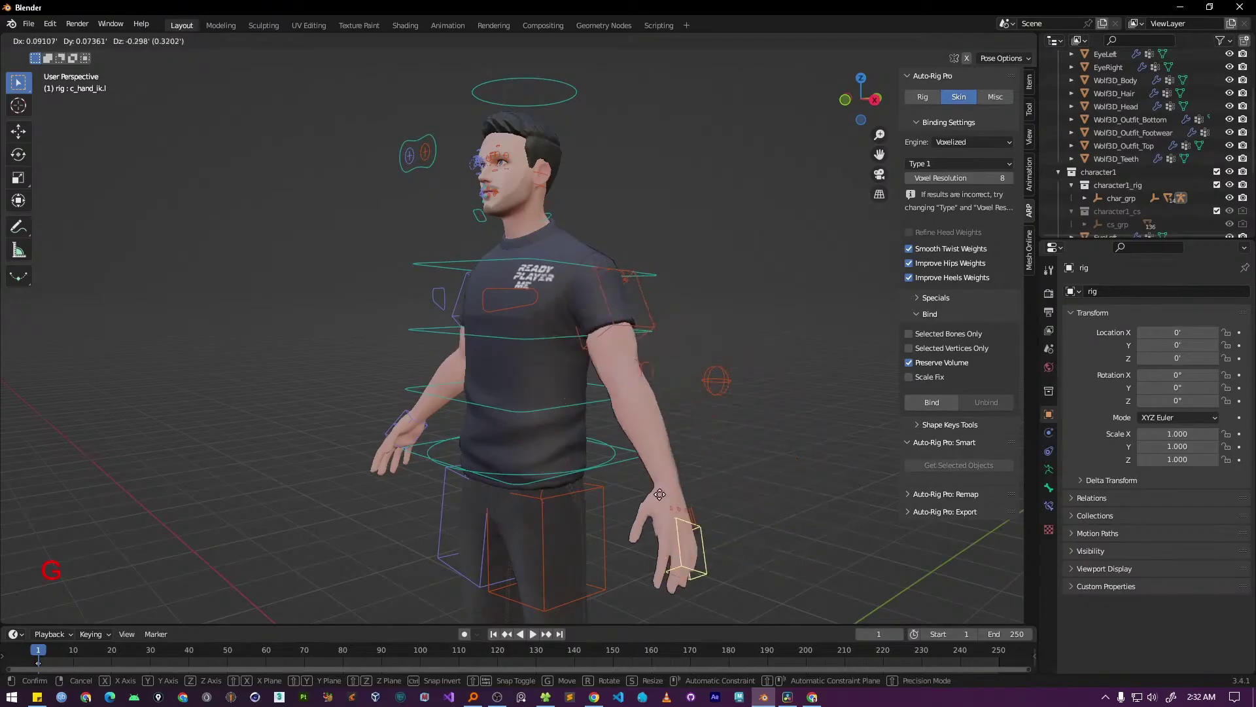
pyautogui.press('Escape')
# Rotate c_foot_01.l to test the toe bend, then cancel
pyautogui.middleClick(657, 569)
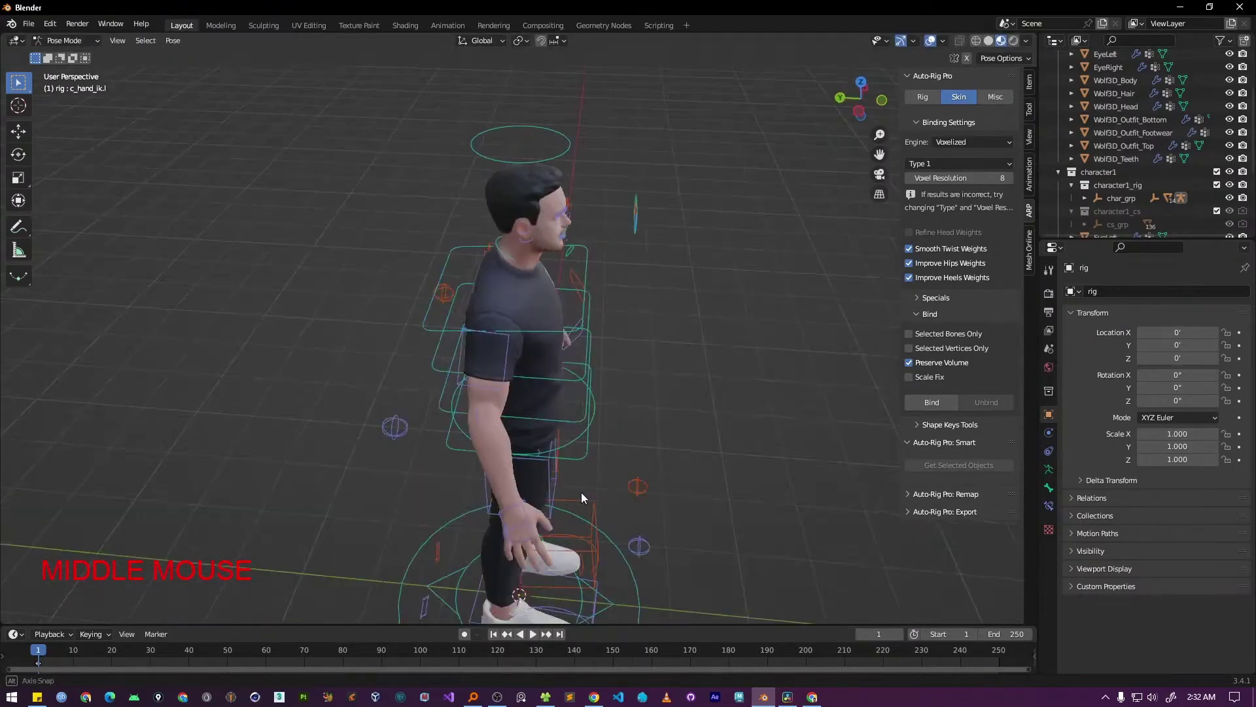
pyautogui.middleClick(678, 444)
pyautogui.click(665, 471)
pyautogui.middleClick(719, 476)
pyautogui.click(668, 444)
pyautogui.press('r')
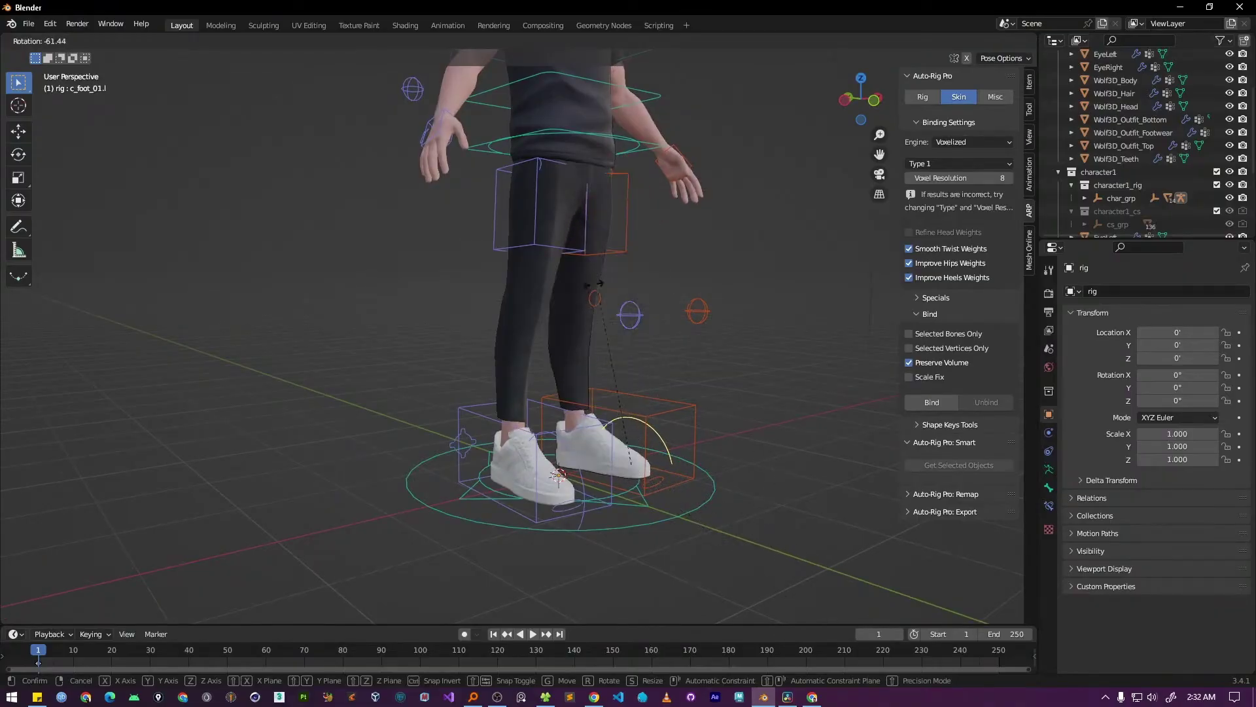
pyautogui.press('Escape')
# Move c_foot_roll_cursor.r to test the foot roll, then cancel
pyautogui.middleClick(586, 431)
pyautogui.click(630, 519)
pyautogui.middleClick(474, 516)
pyautogui.press('g')
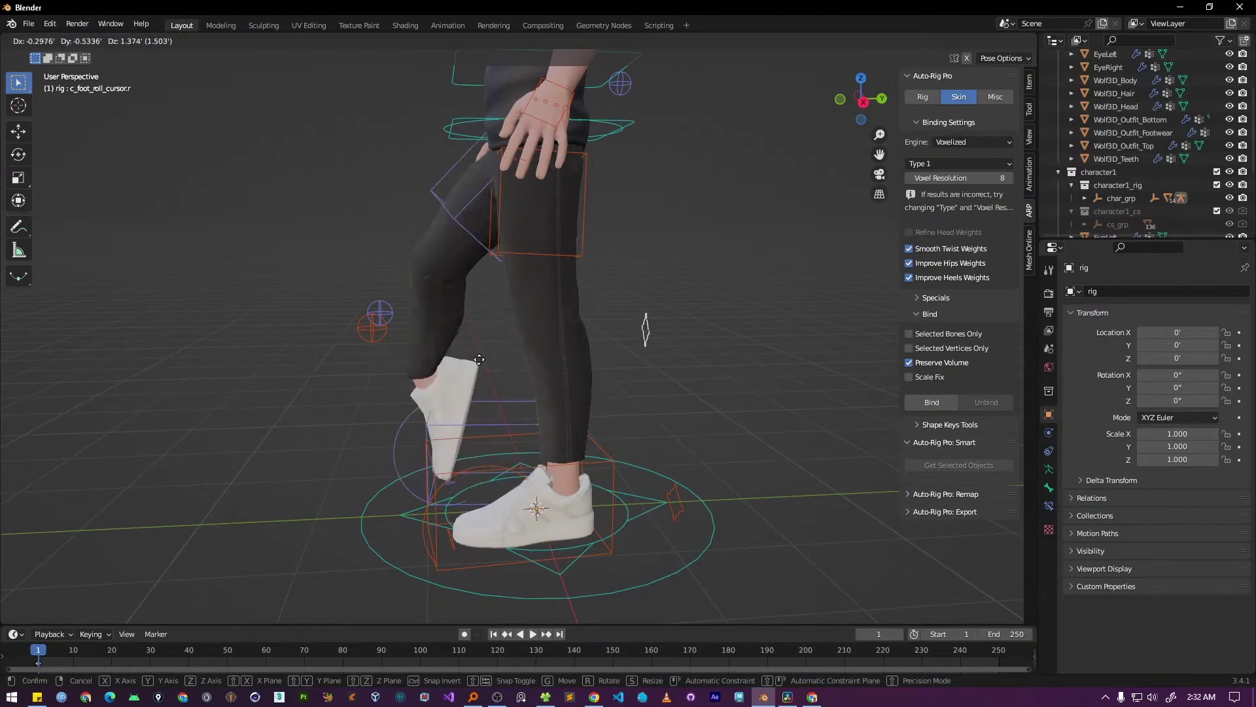
pyautogui.press('Escape')
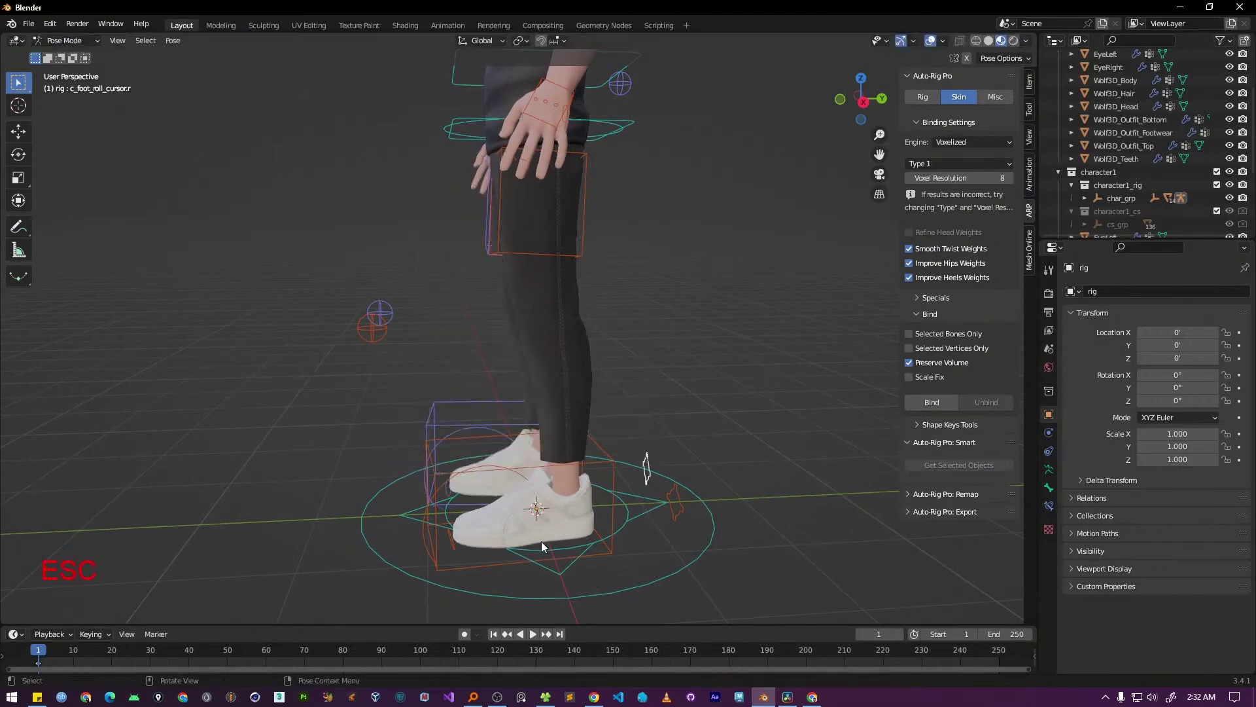
# Move c_foot_ik.l to test the leg, cancel, and return to a front view
pyautogui.click(619, 515)
pyautogui.scroll(-3)
pyautogui.middleClick(681, 522)
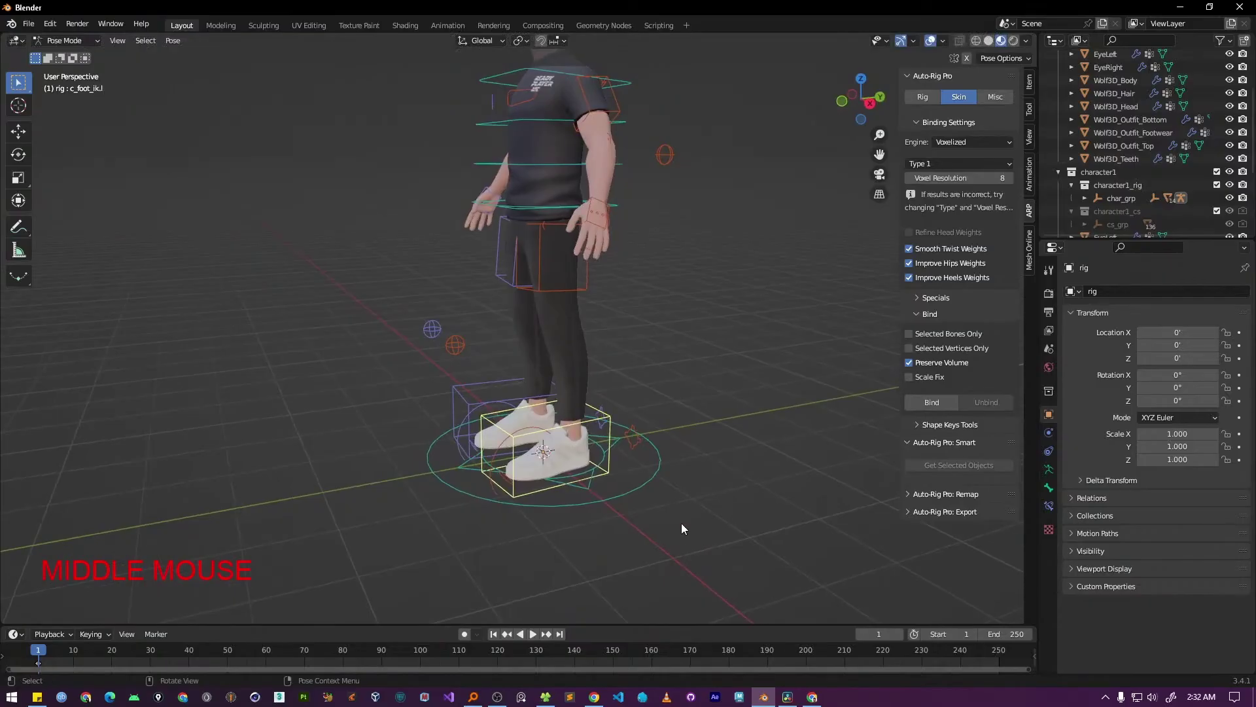
pyautogui.press('g')
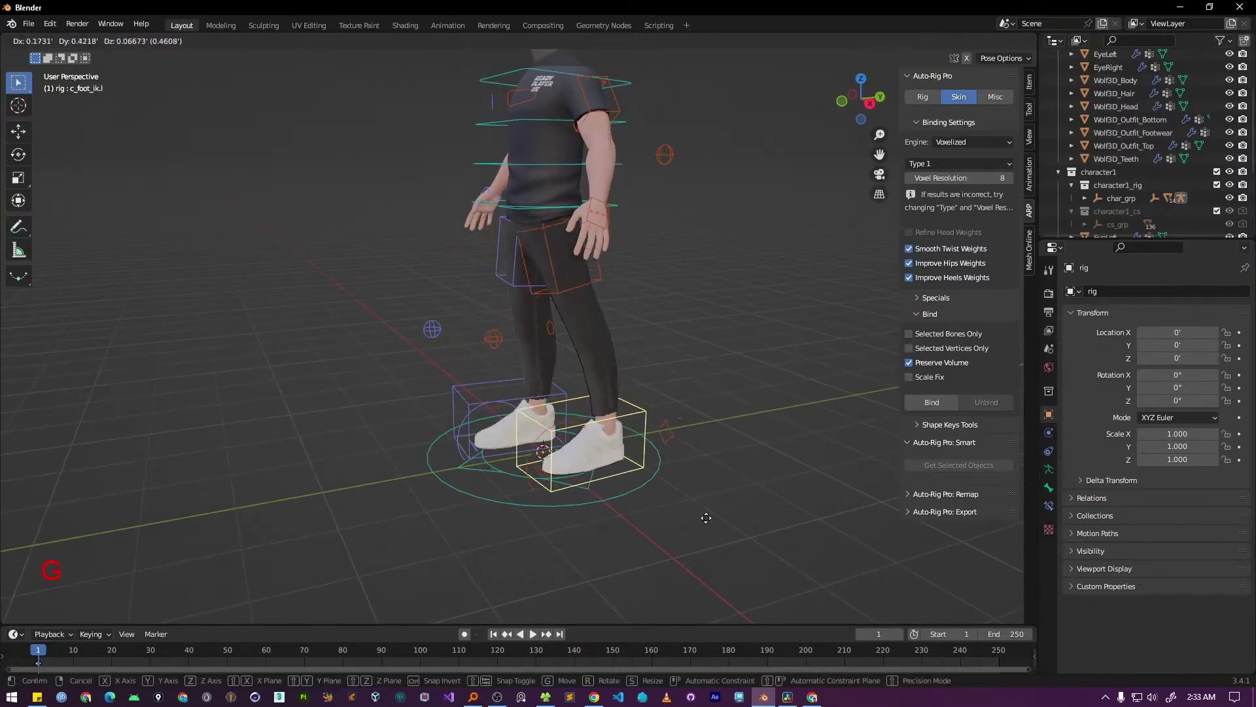
pyautogui.press('Escape')
pyautogui.middleClick(603, 435)
# Test-move the rig's root control and cancel it
pyautogui.middleClick(704, 372)
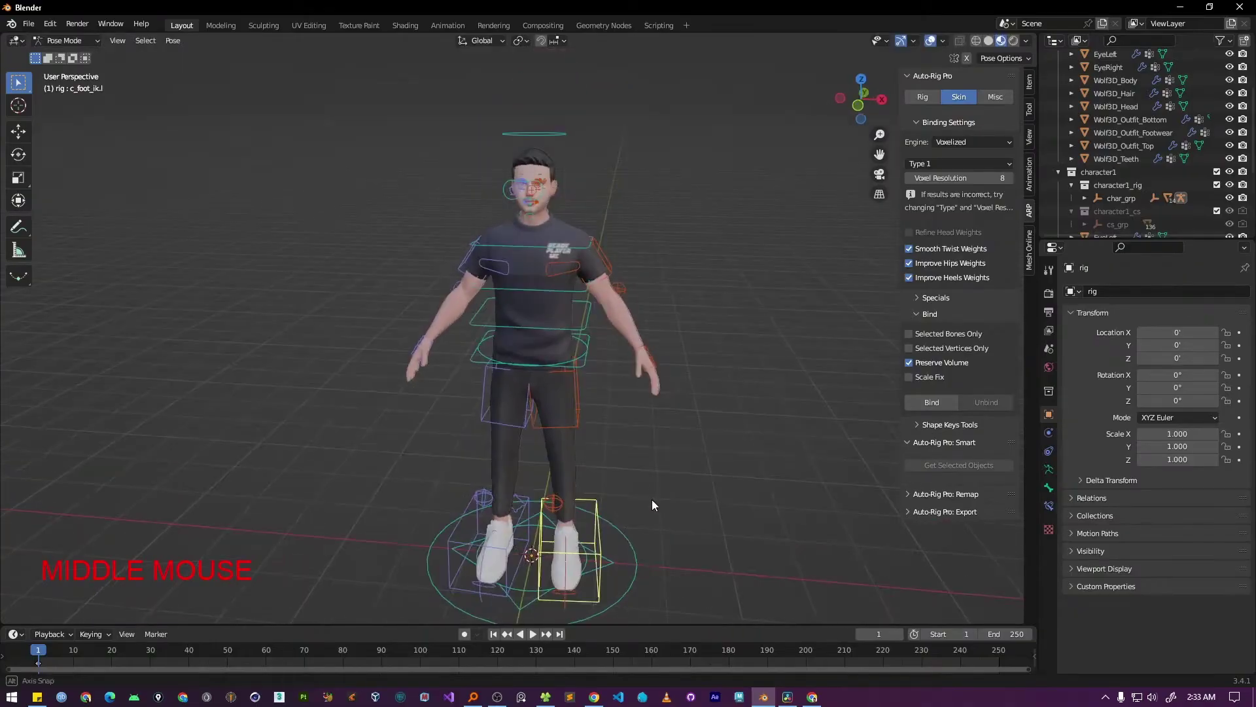
pyautogui.click(657, 582)
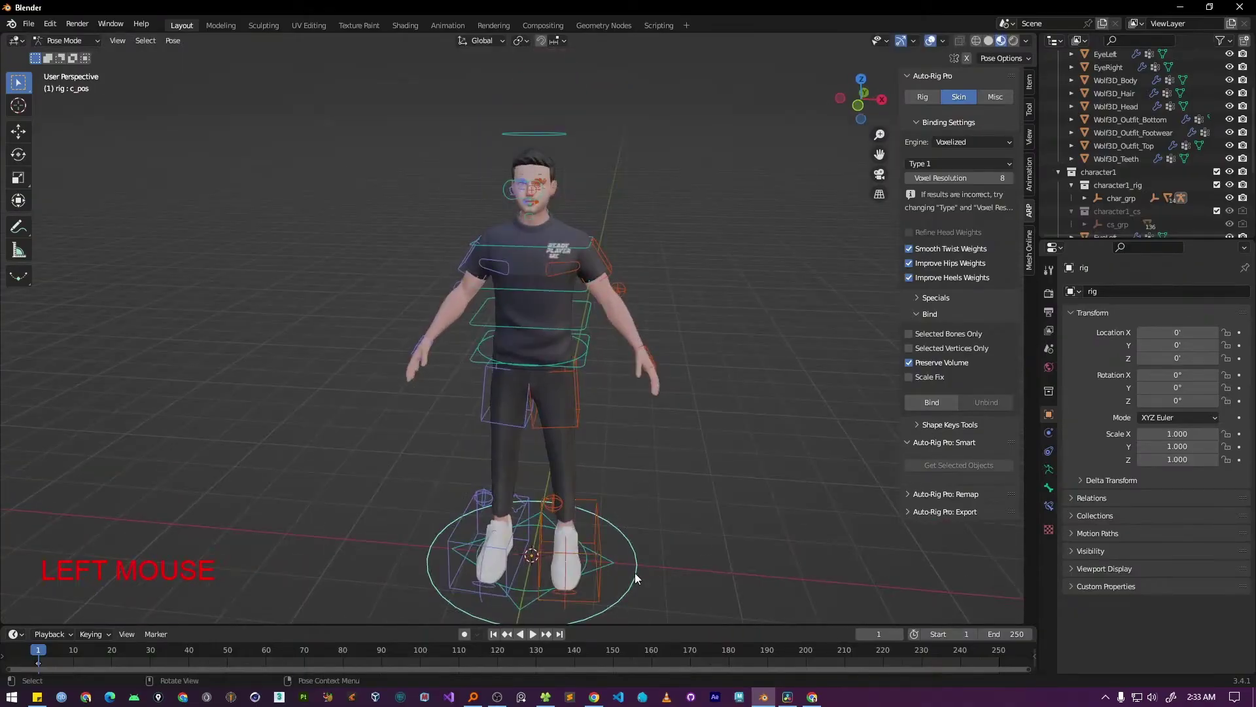
pyautogui.scroll(-3)
pyautogui.press('g')
pyautogui.press('Escape')
pyautogui.click(745, 507)
pyautogui.scroll(3)
pyautogui.middleClick(713, 527)
# Back in Object Mode, hide character1_rig and select Wolf3D_Outfit_Top to view its Armature modifier
pyautogui.press('ctrl+Tab')
pyautogui.click(810, 441)
pyautogui.middleClick(704, 371)
pyautogui.middleClick(629, 394)
pyautogui.scroll(-3)
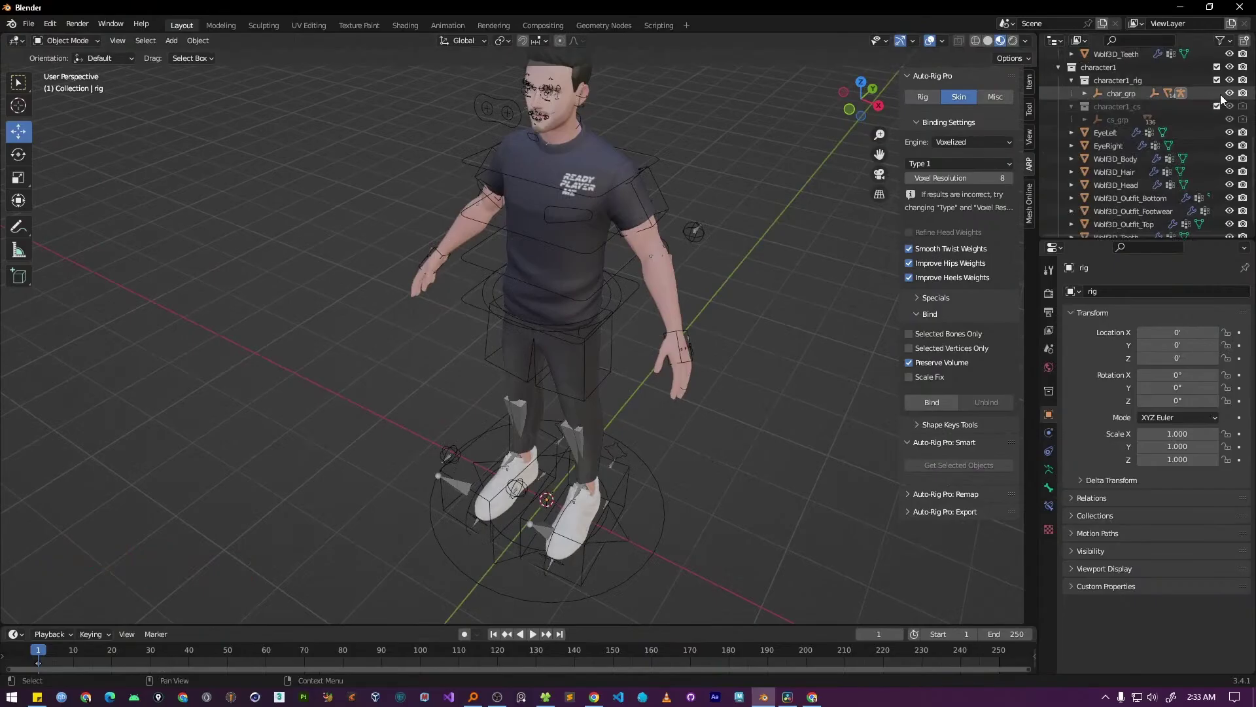
pyautogui.click(1220, 81)
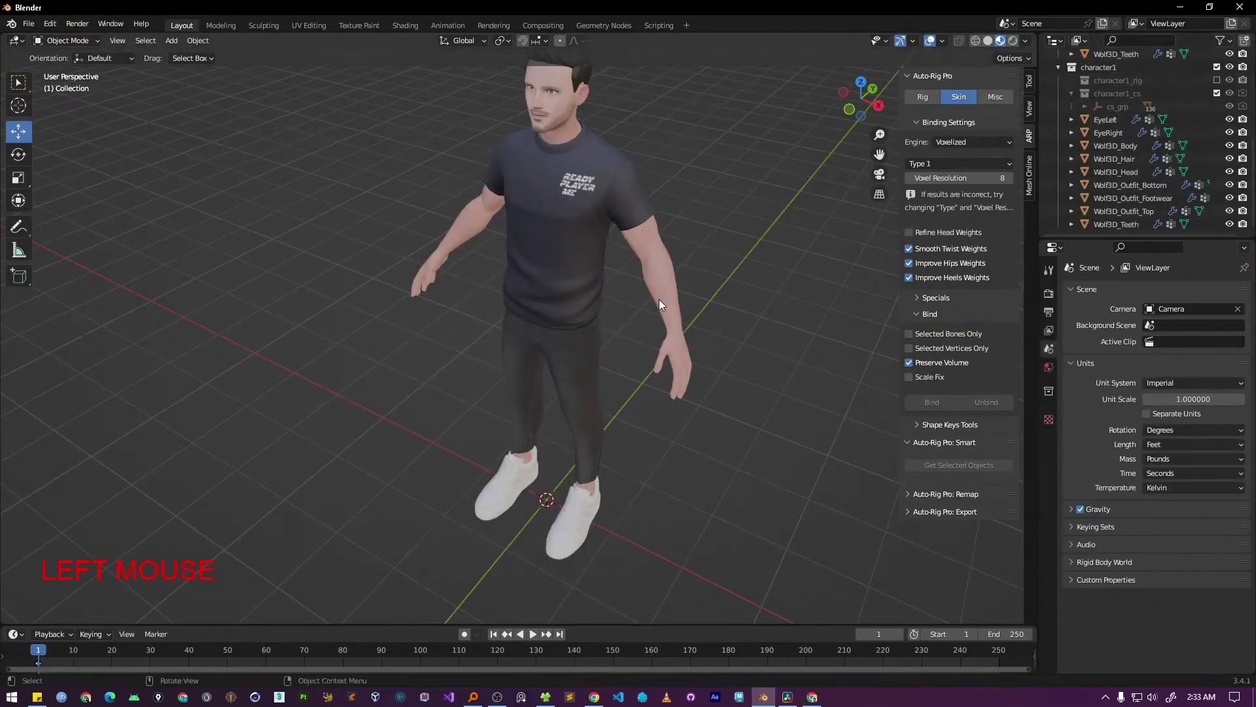
pyautogui.middleClick(620, 365)
pyautogui.click(531, 224)
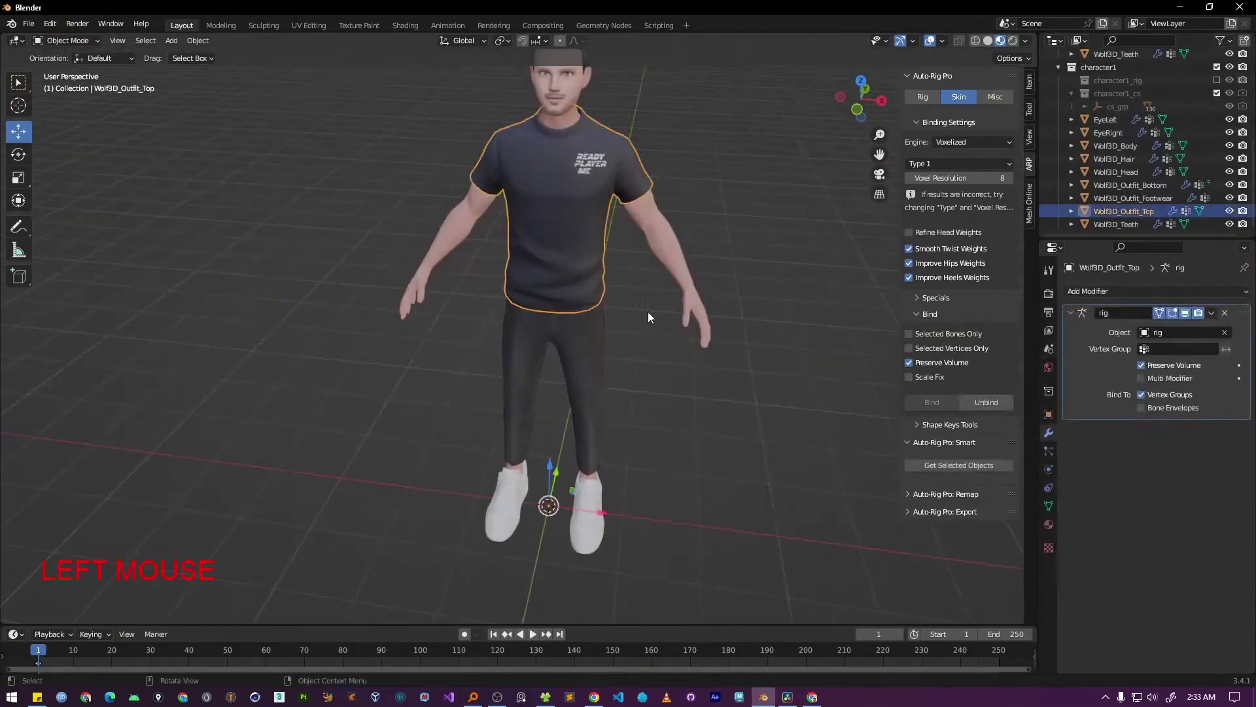
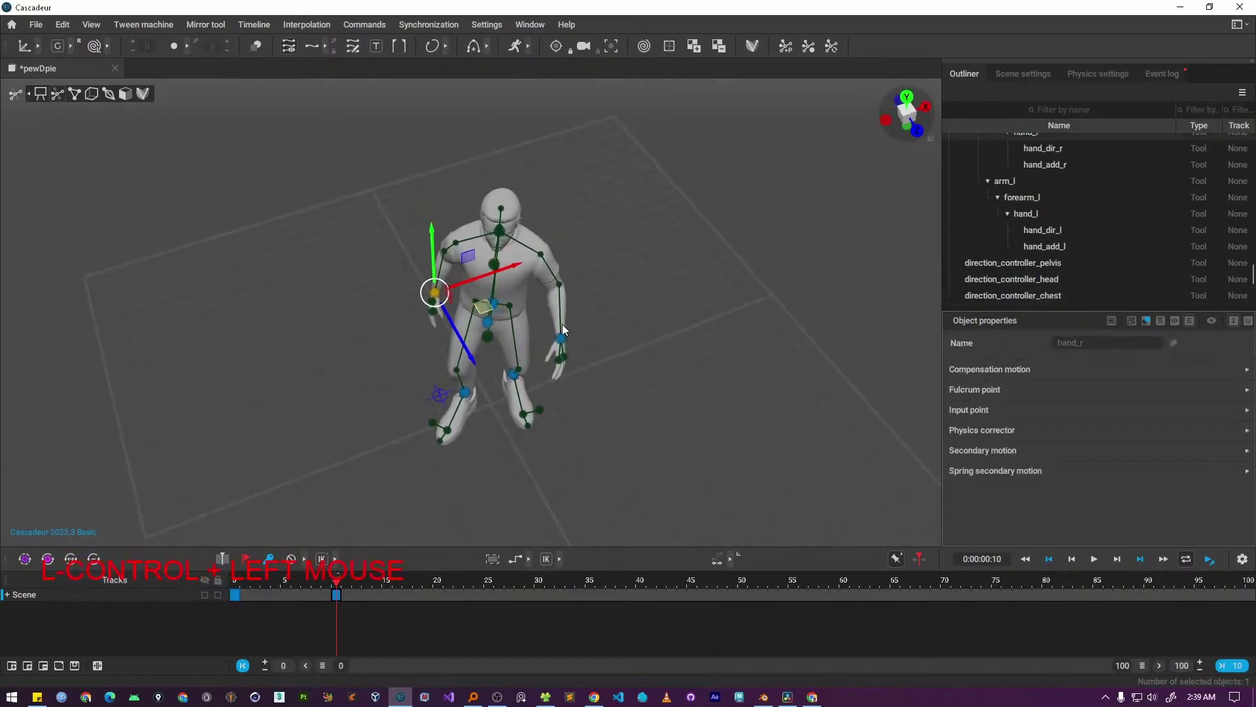
# Test-pose the head controller and hide the rig's control points
pyautogui.click(674, 403)
pyautogui.click(552, 159)
pyautogui.click(396, 381)
pyautogui.press('s')
pyautogui.click(302, 404)
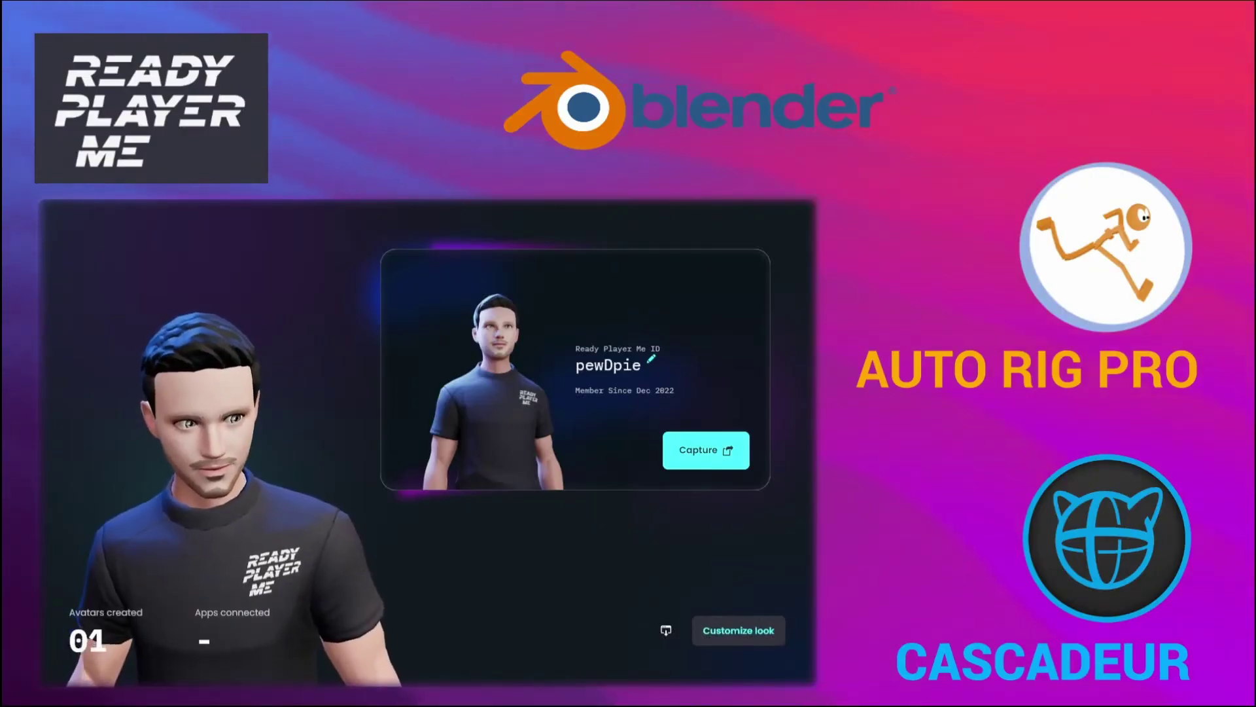